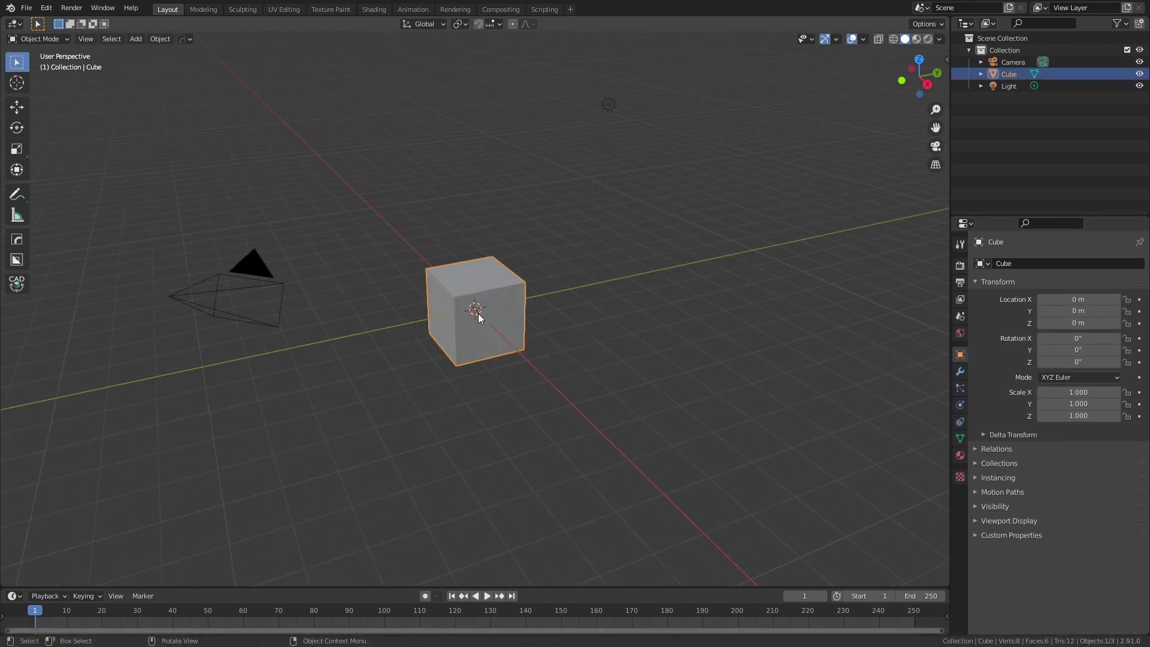
# Delete the default cube and import the VRML protein ribbon model via File > Import
pyautogui.press('x')
pyautogui.click(30, 12)
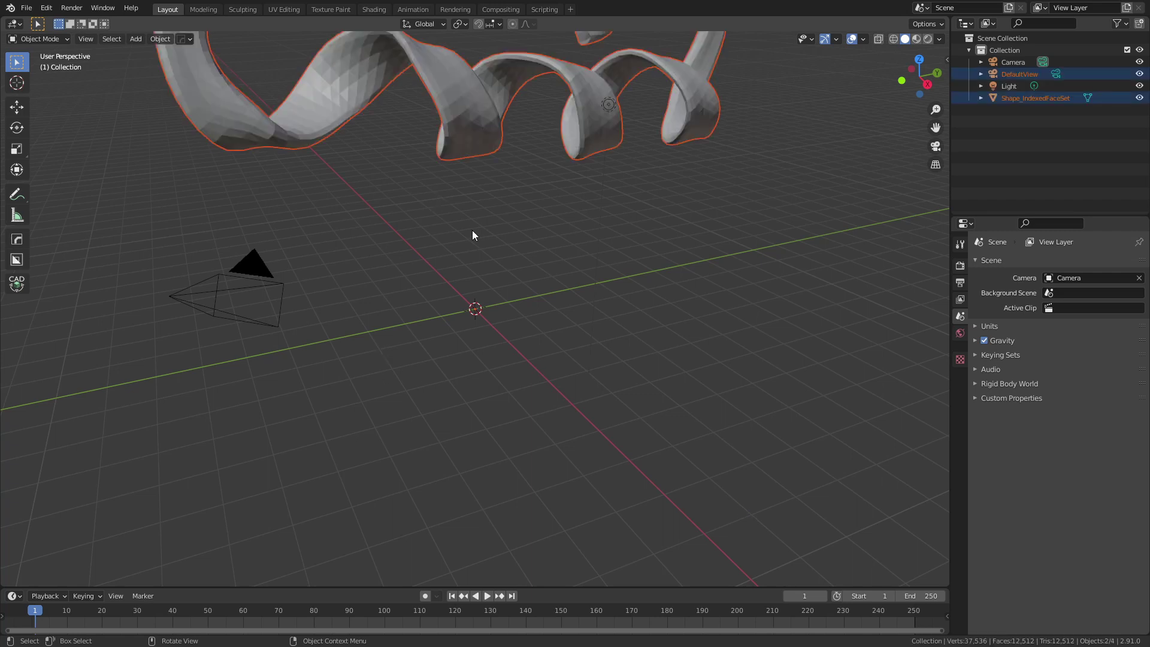
pyautogui.scroll(-3)
# Delete the imported DefaultView camera and select the Shape_IndexedFaceSet ribbon
pyautogui.click(939, 217)
pyautogui.scroll(-3)
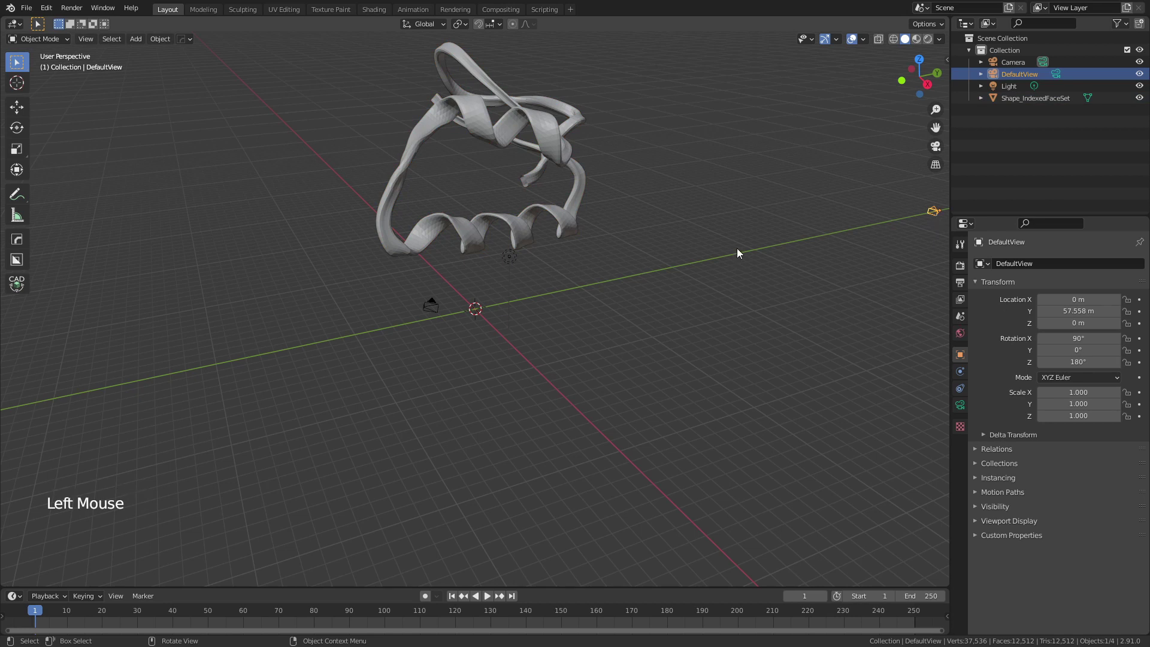
pyautogui.press('x')
pyautogui.scroll(3)
pyautogui.click(460, 168)
pyautogui.middleClick(448, 160)
pyautogui.scroll(-3)
# Enter Edit Mode, try a vertex merge on the ribbon, then undo it
pyautogui.press('Tab')
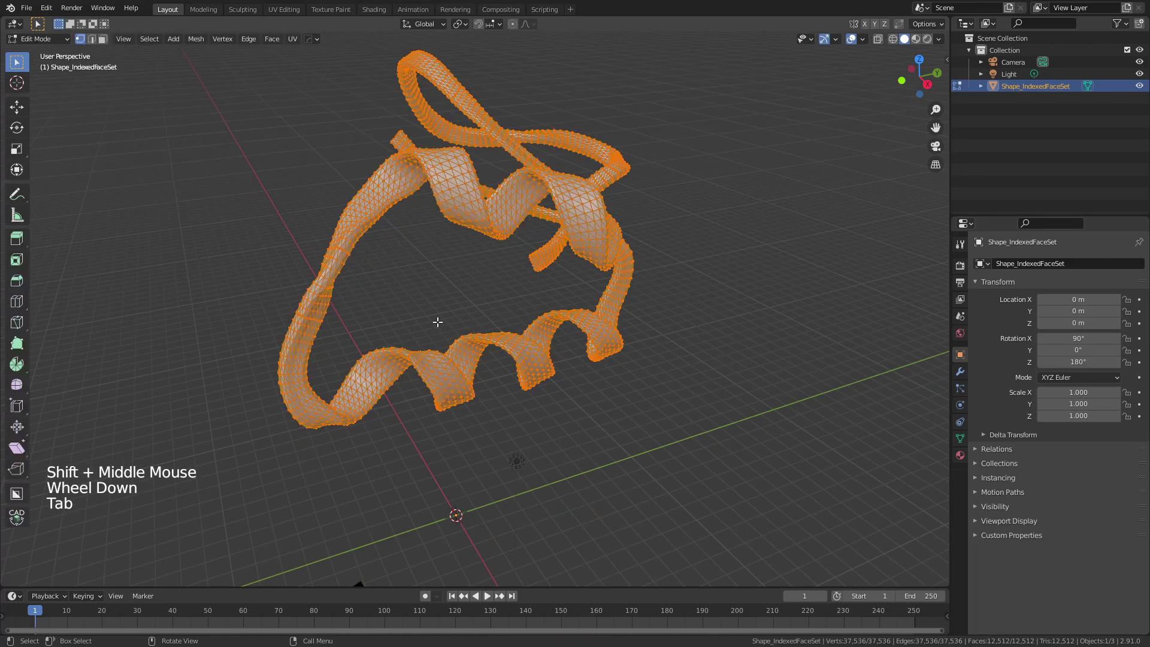
pyautogui.scroll(3)
pyautogui.press('m')
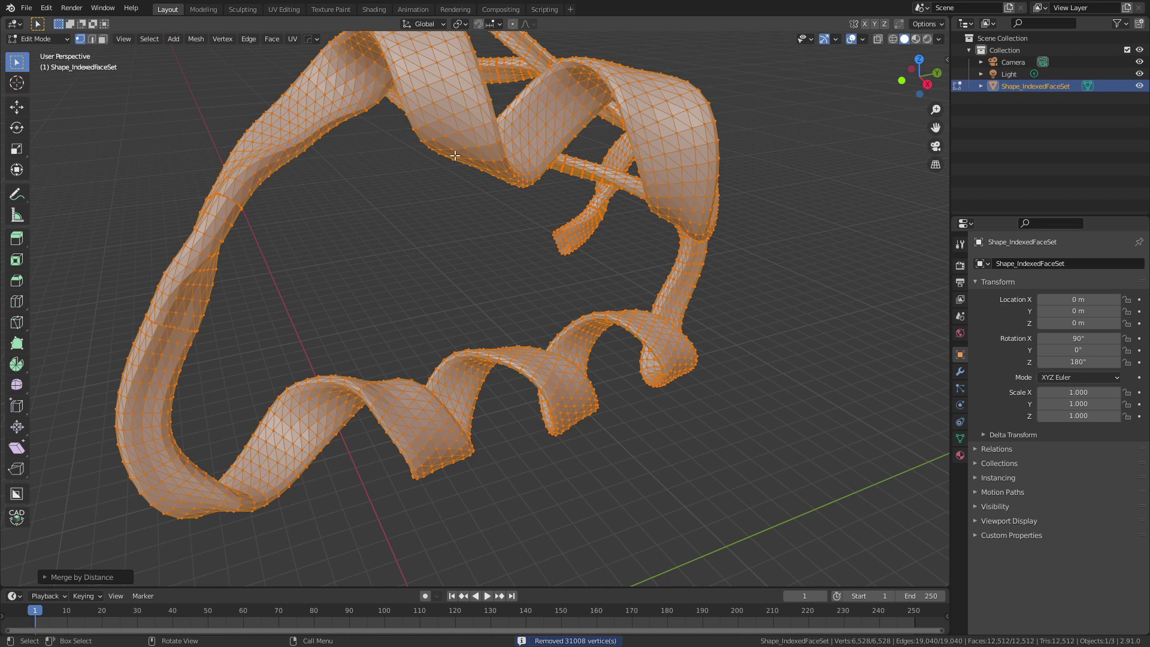
pyautogui.press('ctrl+z')
pyautogui.press('ctrl+z')
# Select all ribbon geometry and merge vertices By Distance, leaving 6,528 vertices
pyautogui.press('Tab')
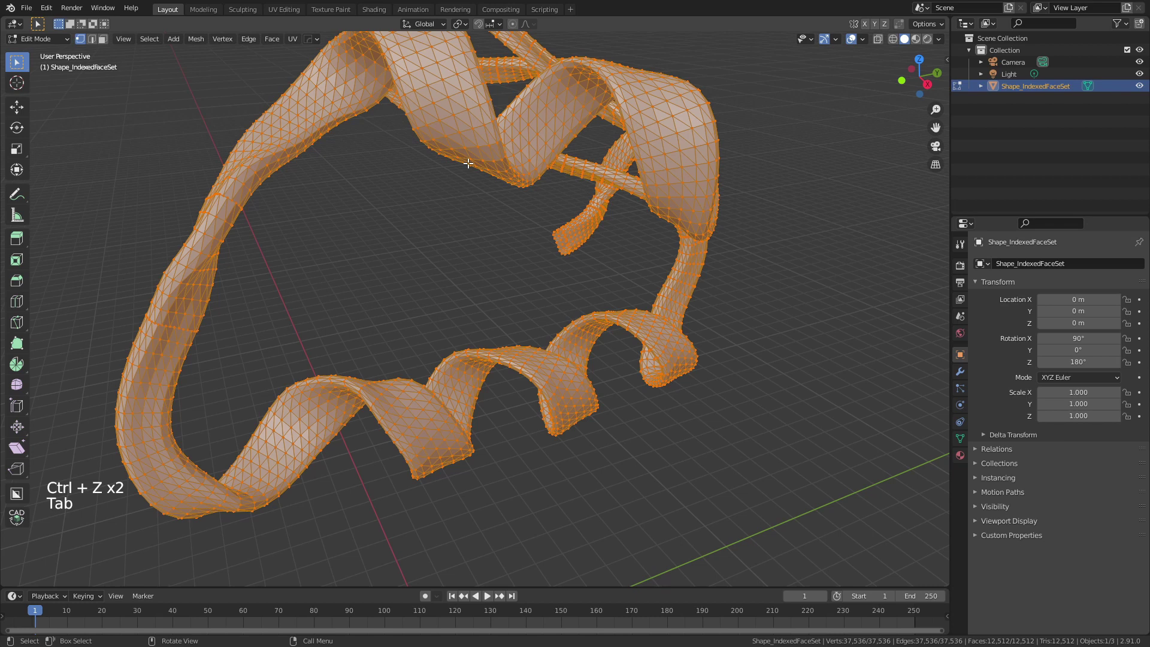
pyautogui.press('3')
pyautogui.click(692, 96)
pyautogui.press('g')
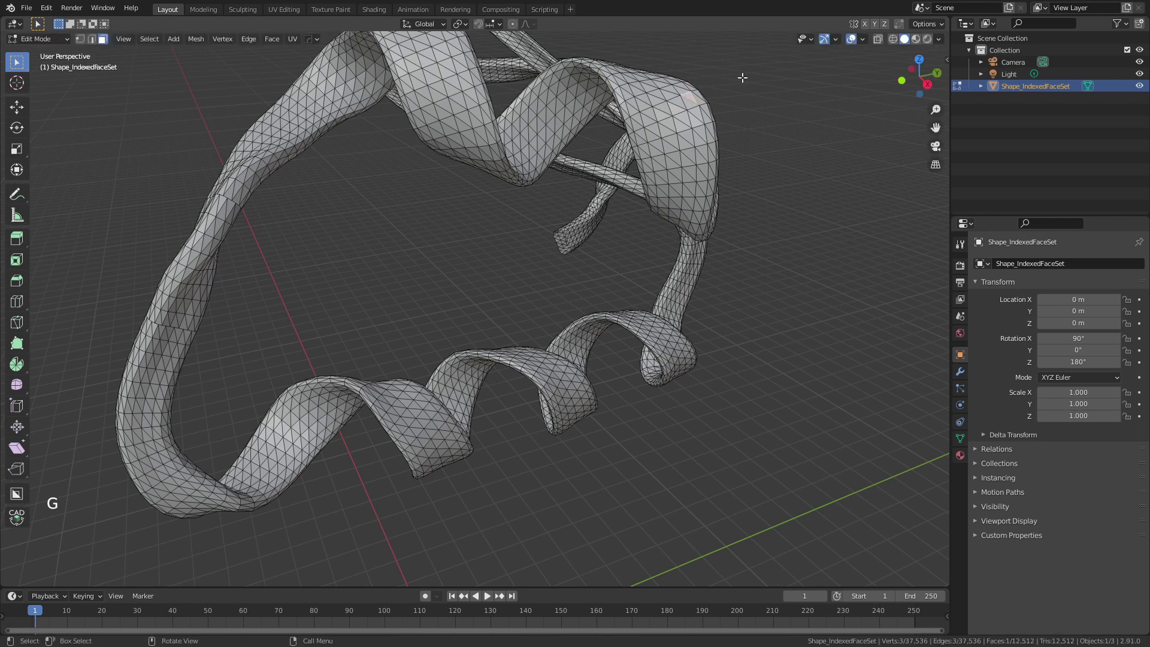
pyautogui.press('1')
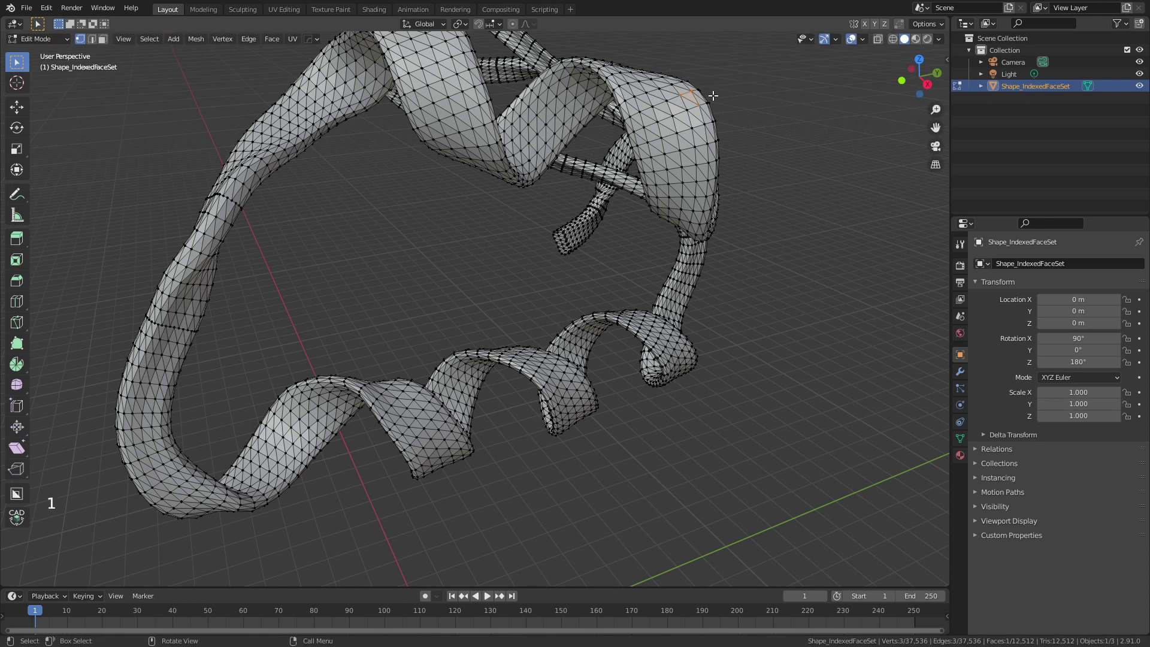
pyautogui.press('a')
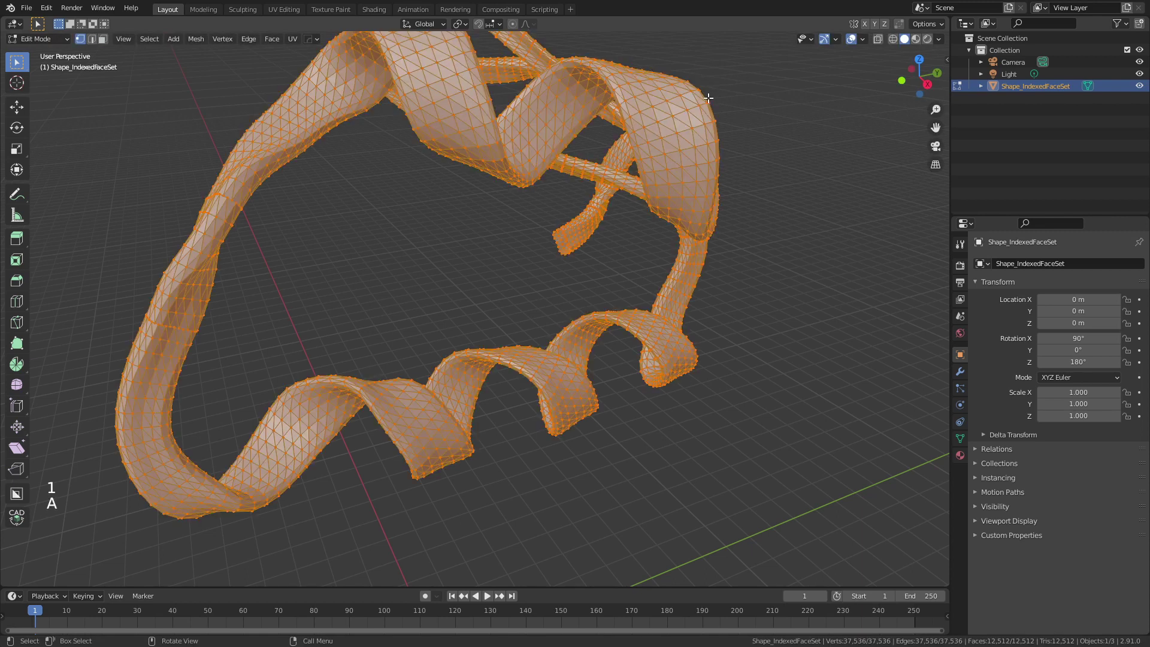
pyautogui.press('m')
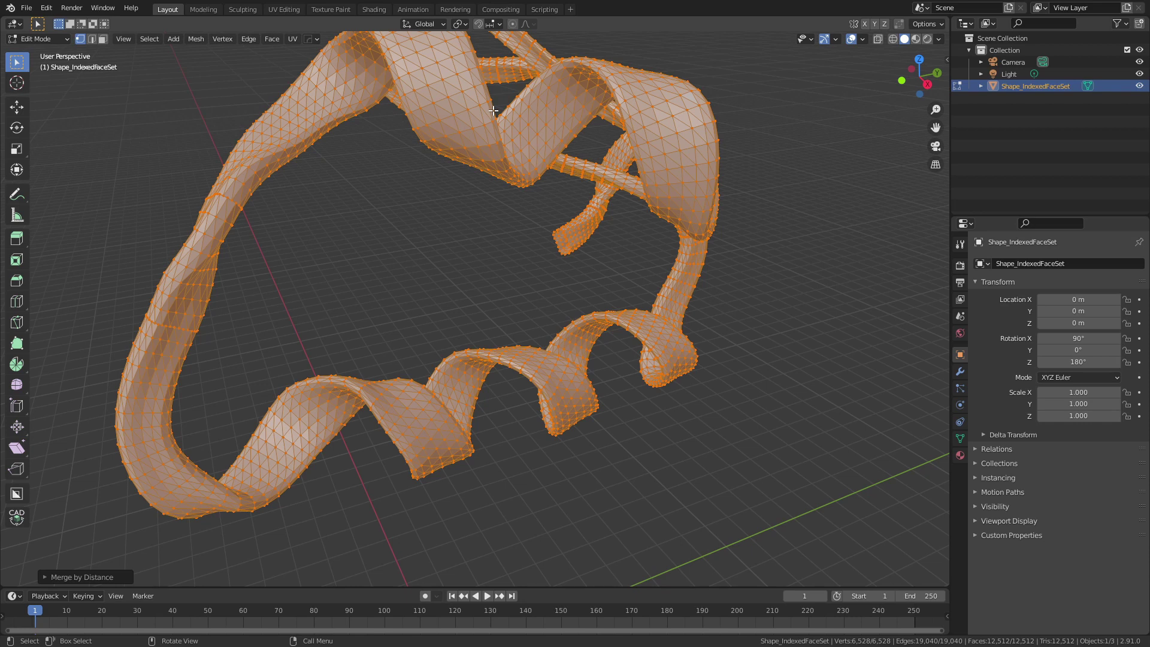
# Run Tris to Quads from the F3 search, leaving 6,316 faces, and deselect the geometry
pyautogui.press('F3')
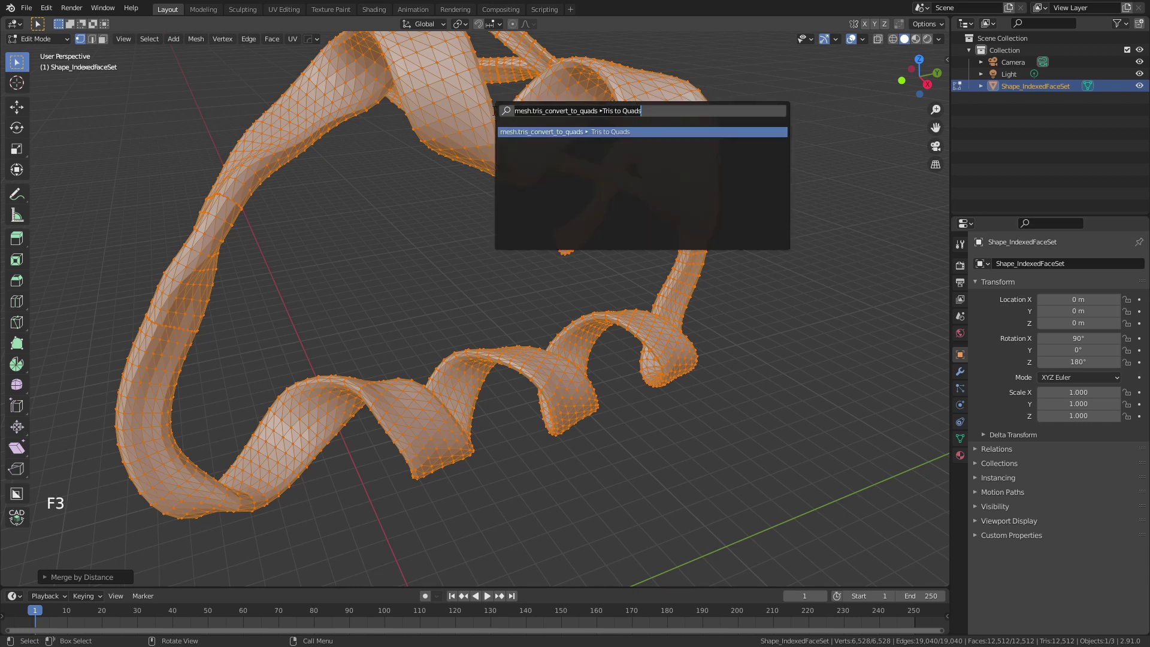
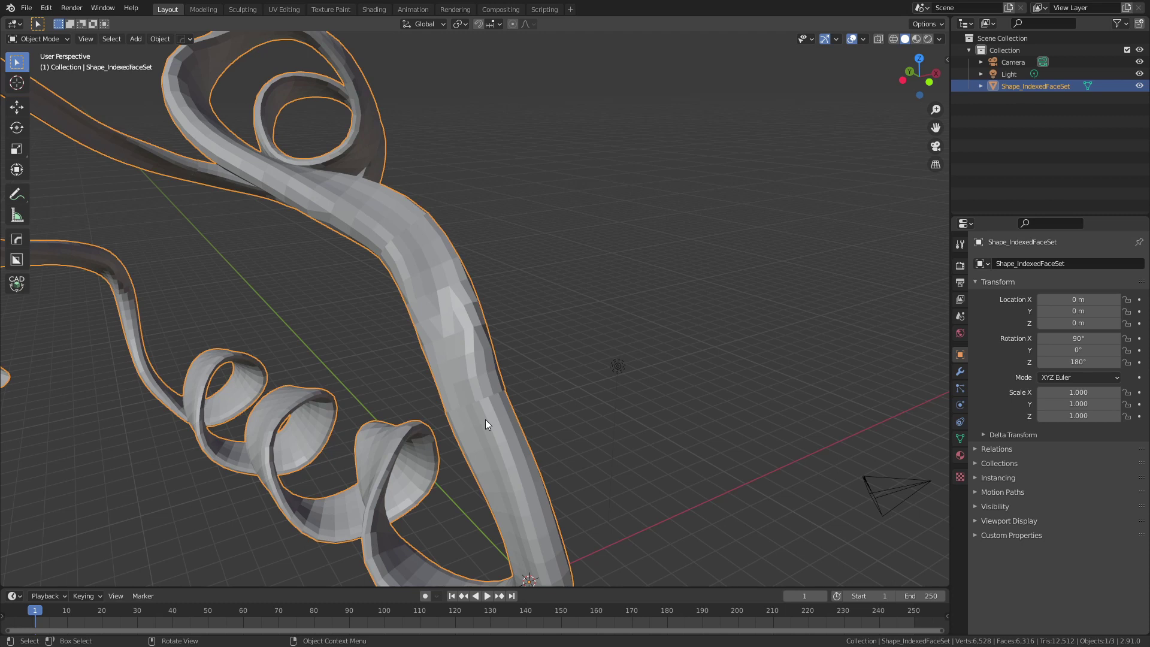
pyautogui.click(435, 316)
pyautogui.press('Tab')
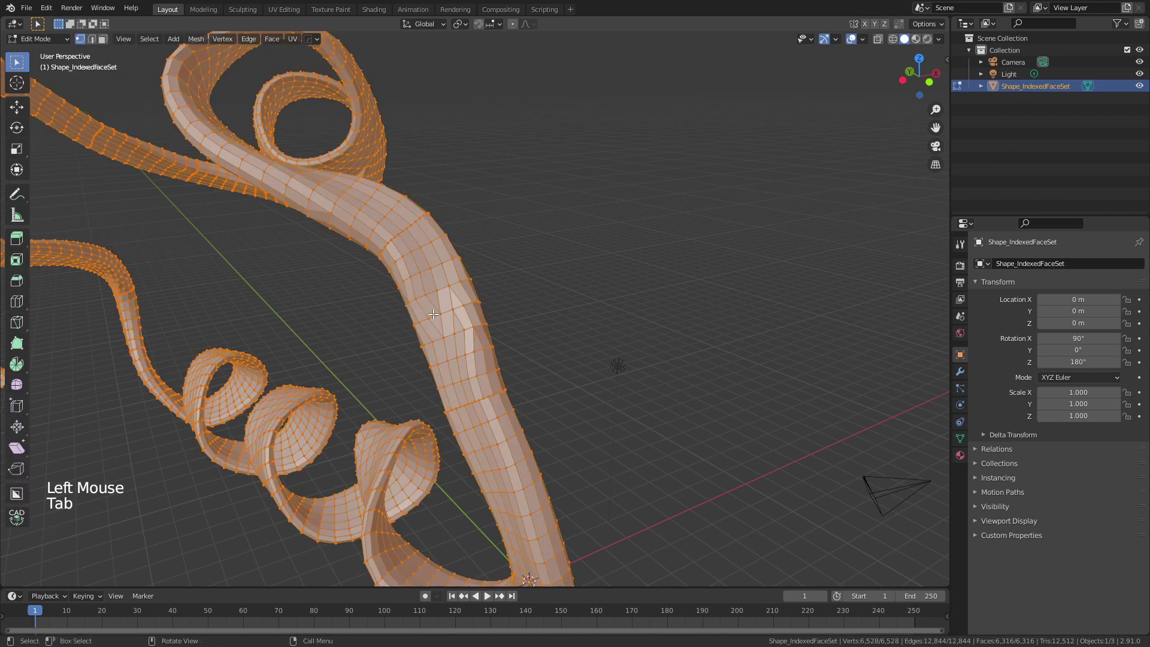
pyautogui.press('alt+a')
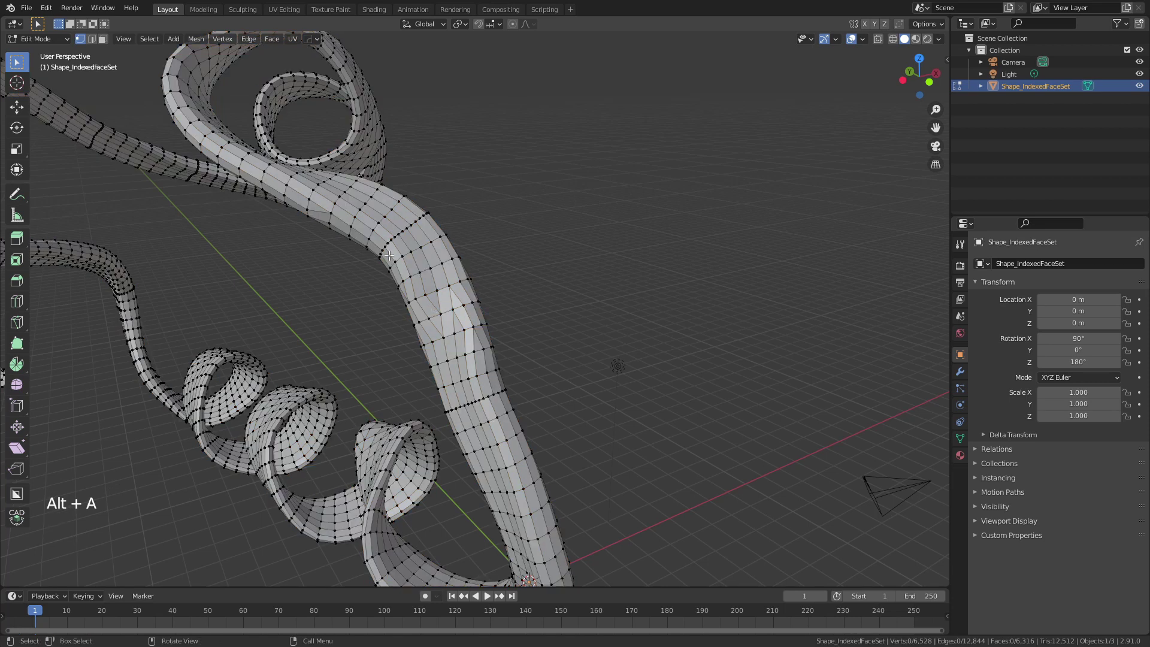
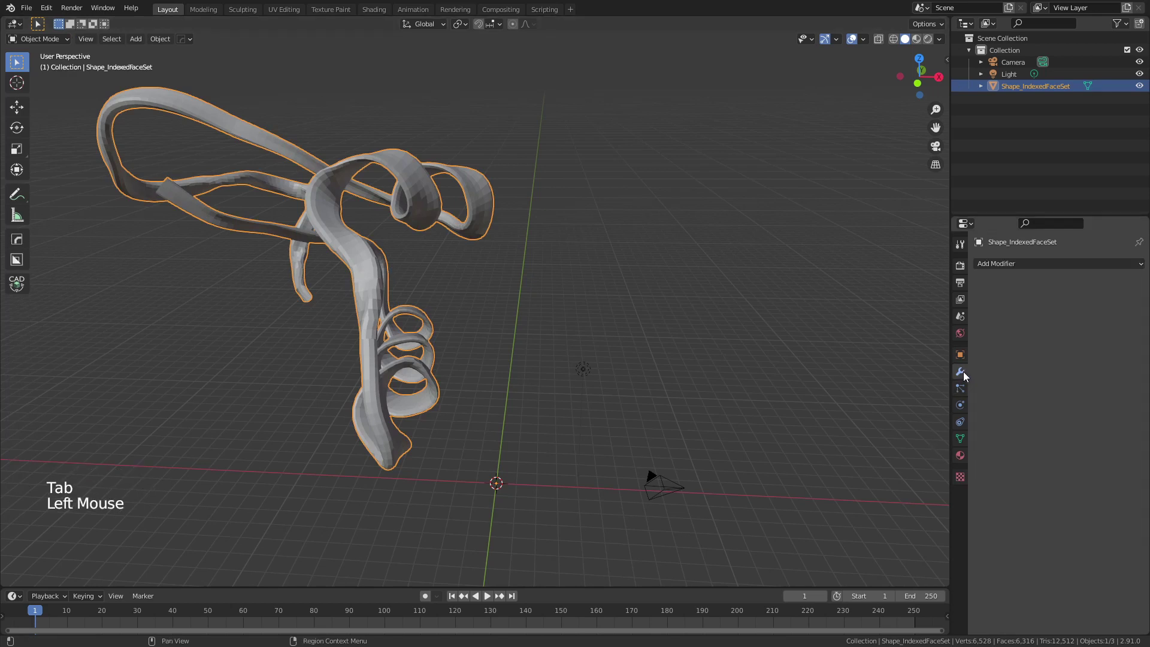
# Add Subdivision Surface and Weld modifiers to the ribbon and inspect the smoothing
pyautogui.click(1020, 279)
pyautogui.click(1017, 266)
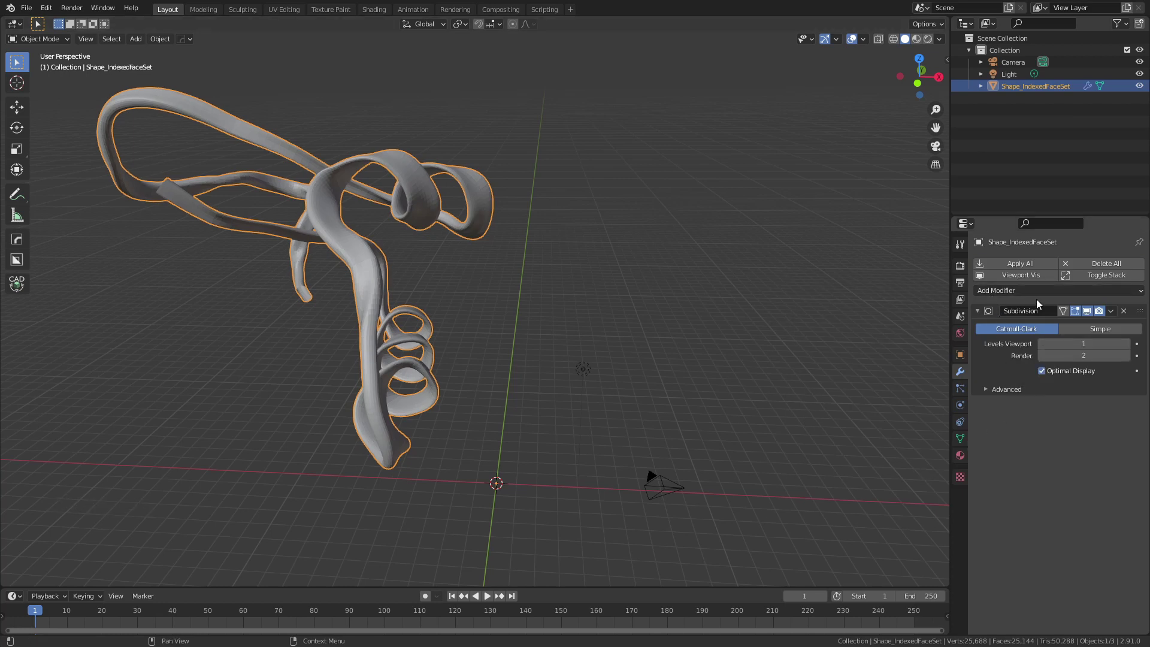
pyautogui.click(1029, 294)
pyautogui.middleClick(409, 311)
pyautogui.scroll(3)
pyautogui.middleClick(364, 275)
pyautogui.scroll(3)
pyautogui.middleClick(422, 291)
pyautogui.scroll(-3)
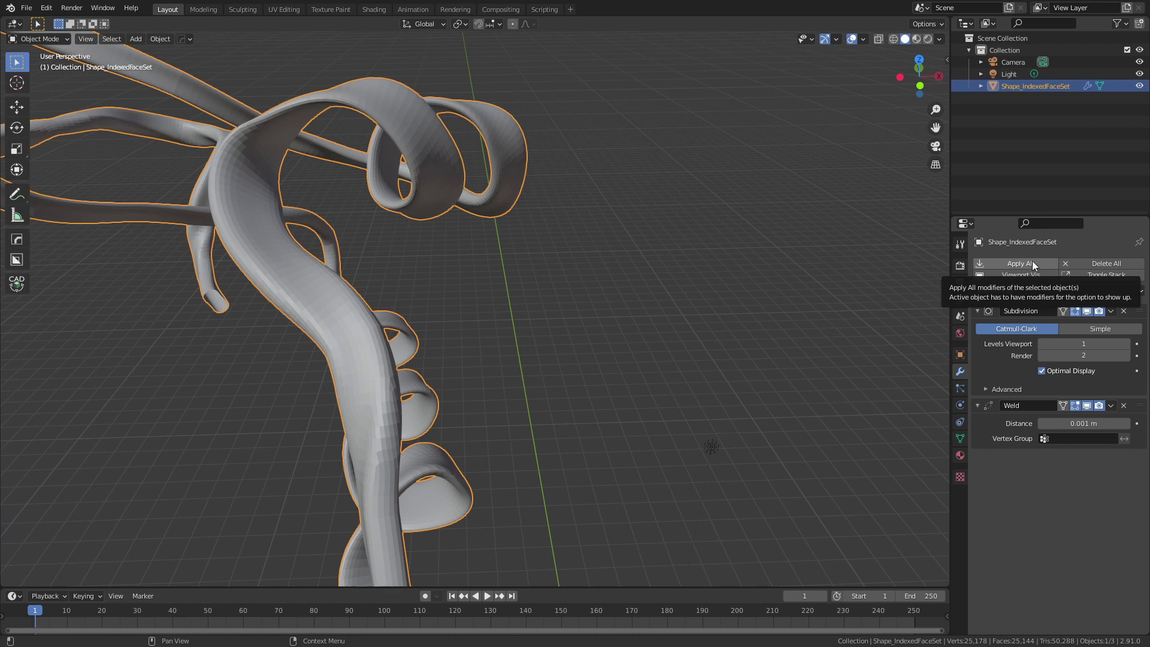
# Apply both modifiers permanently and set the ribbon to Shade Smooth
pyautogui.click(1119, 312)
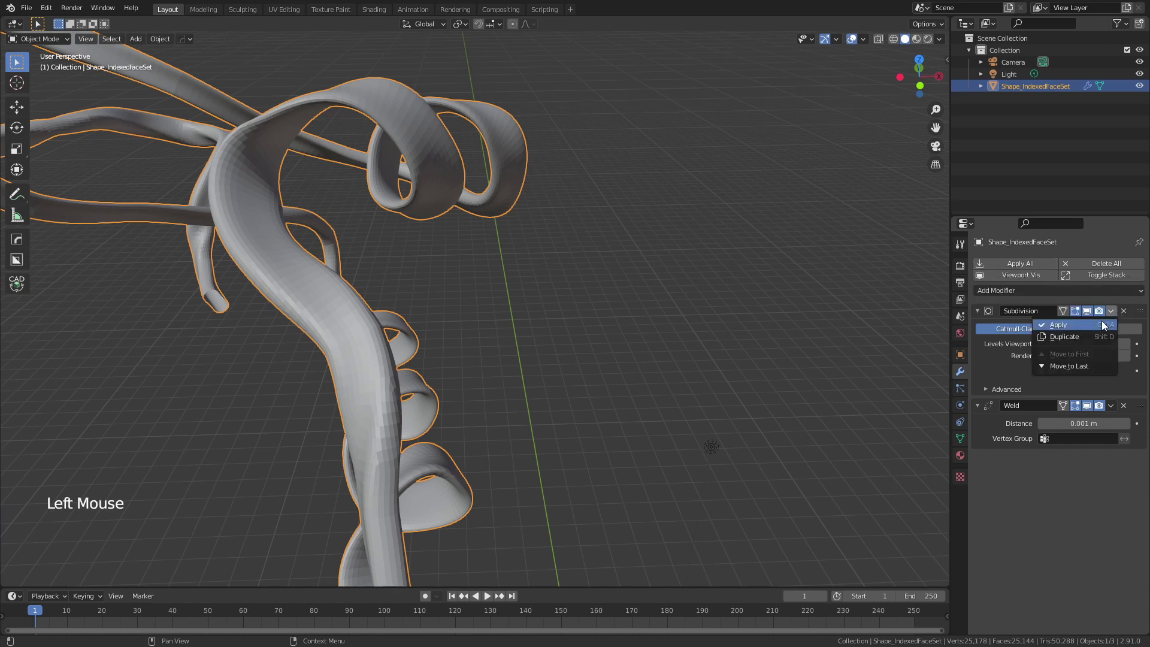
pyautogui.click(1117, 315)
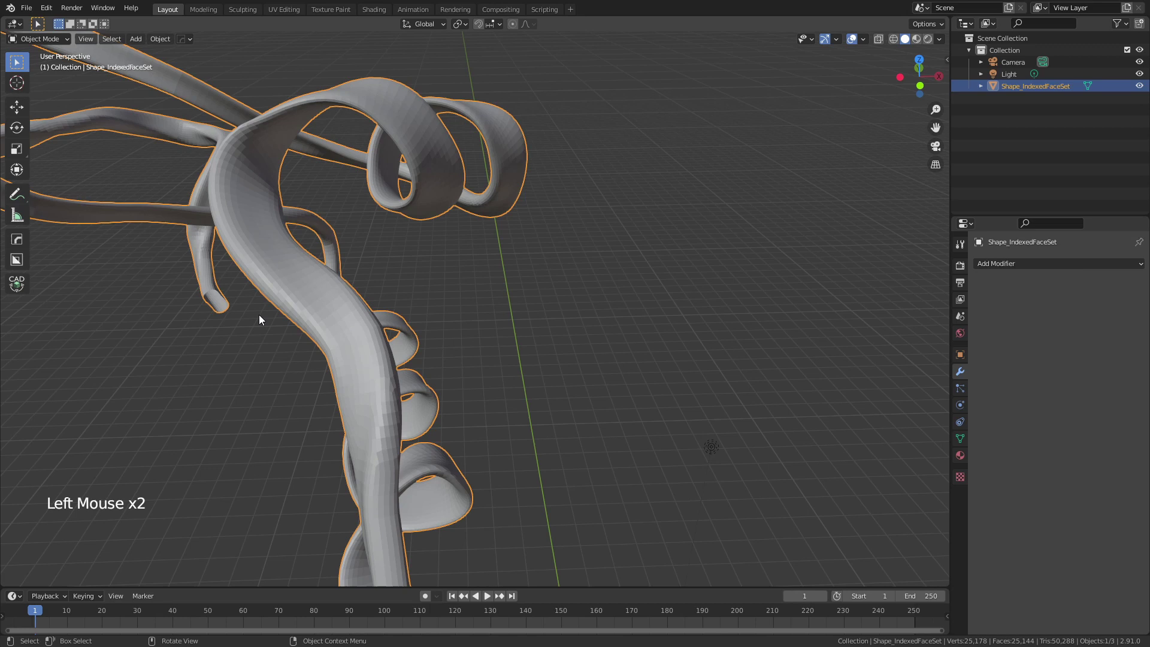
pyautogui.rightClick(282, 295)
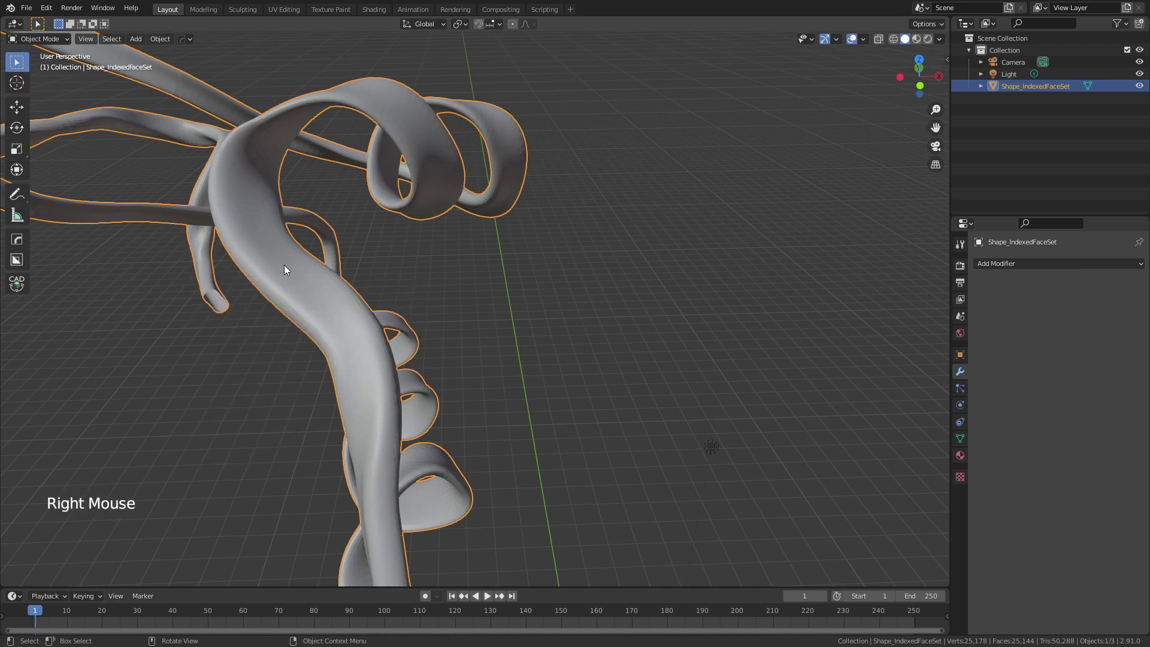
pyautogui.middleClick(329, 267)
pyautogui.middleClick(403, 259)
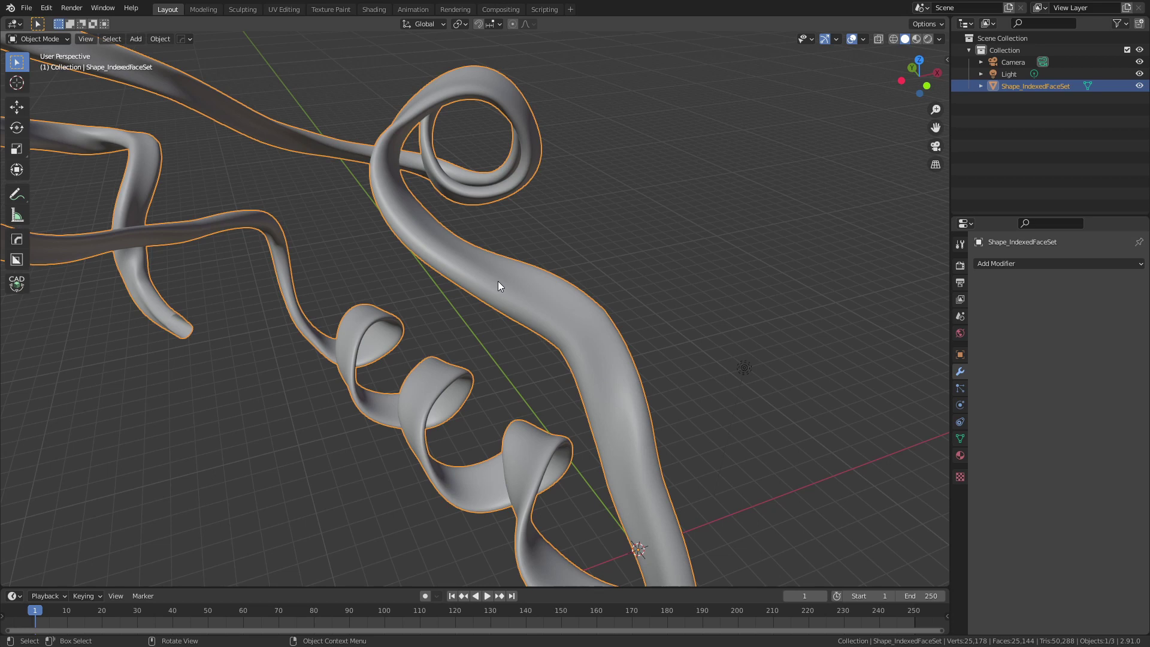
# Select all in Edit Mode and Un-Subdivide the ribbon back to about 6,700 faces
pyautogui.press('Tab')
pyautogui.press('a')
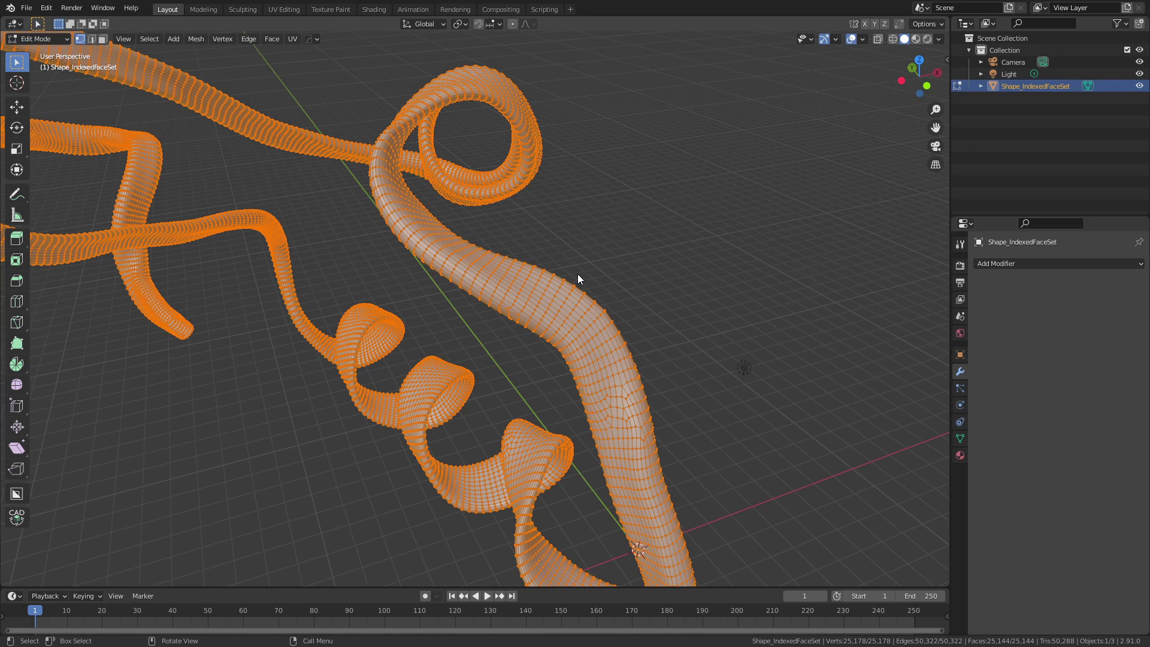
pyautogui.click(257, 43)
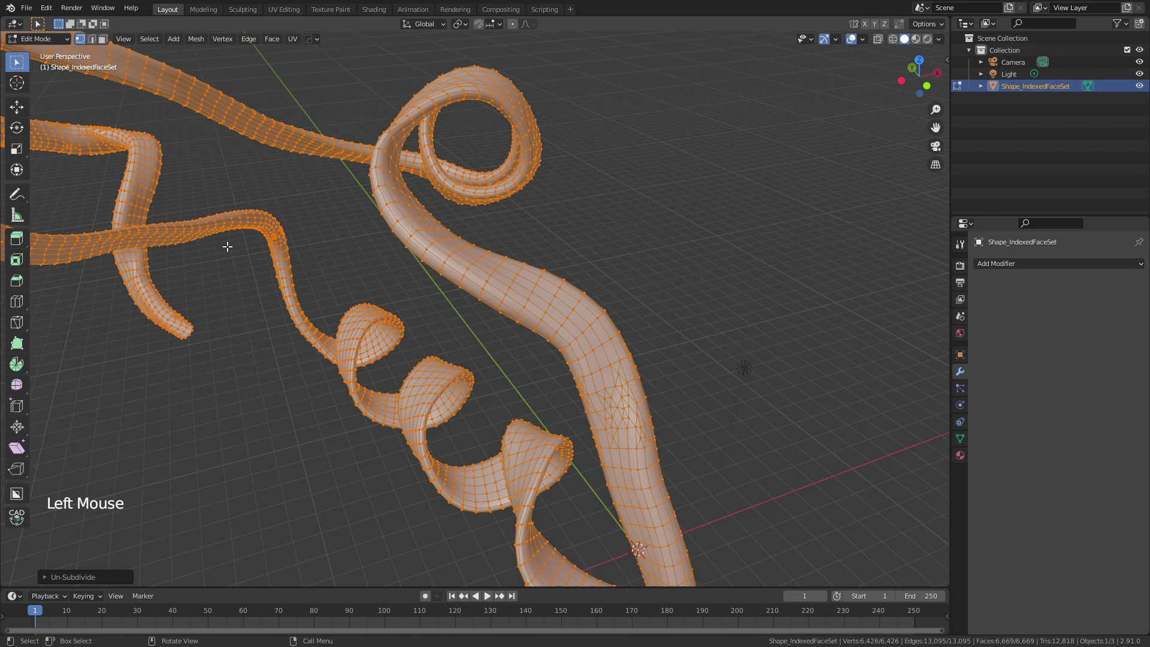
pyautogui.scroll(-3)
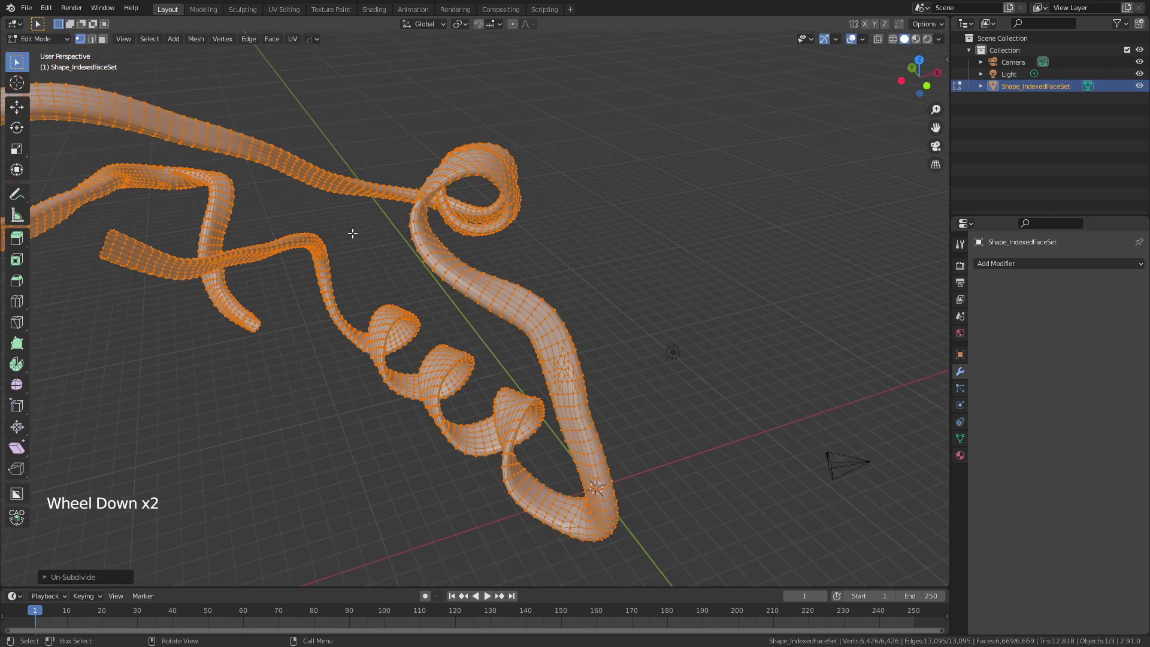
pyautogui.press('Tab')
pyautogui.middleClick(450, 263)
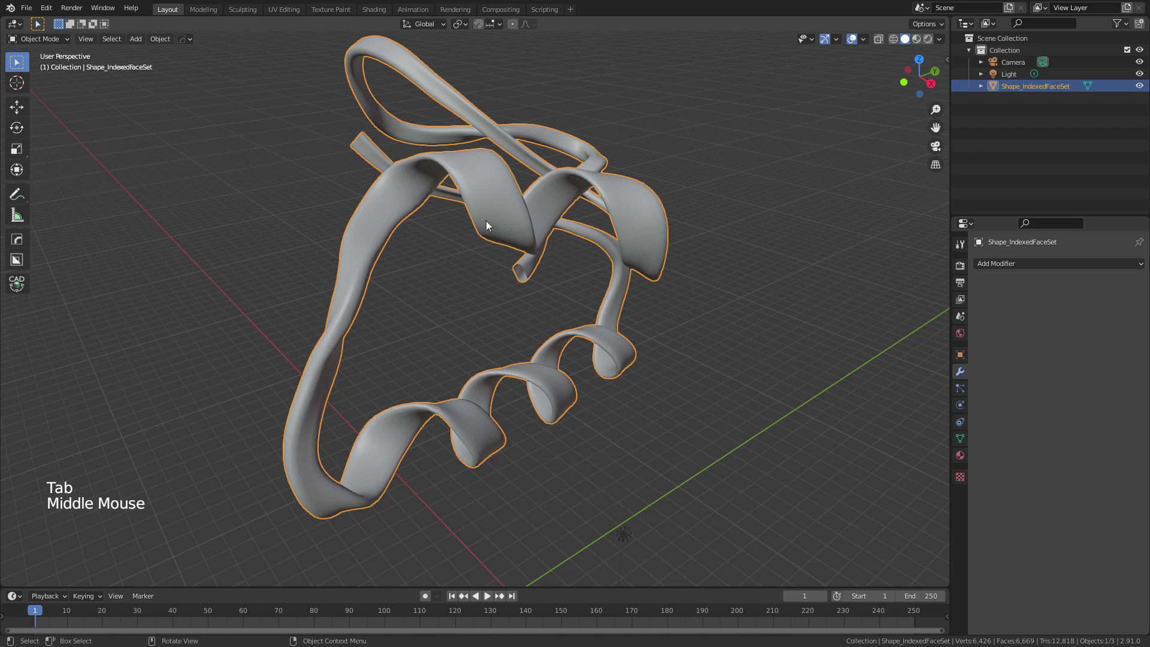
# Add a fresh Subdivision Surface modifier with Levels Viewport set to 2
pyautogui.middleClick(504, 212)
pyautogui.scroll(3)
pyautogui.middleClick(489, 172)
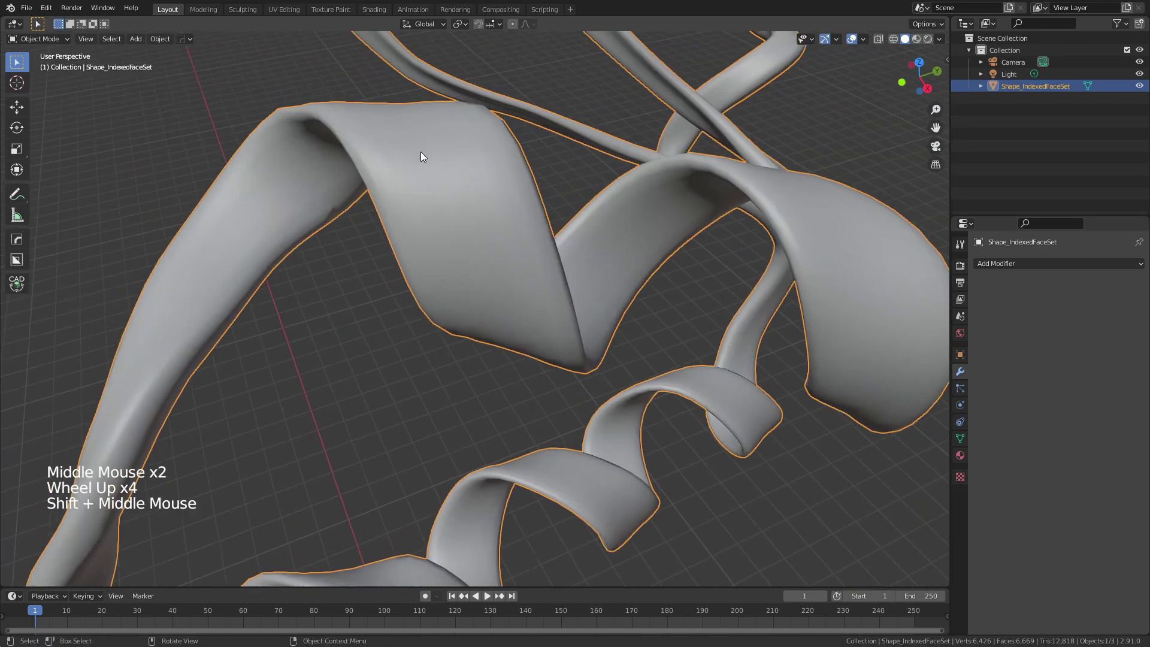
pyautogui.click(1047, 264)
pyautogui.click(925, 470)
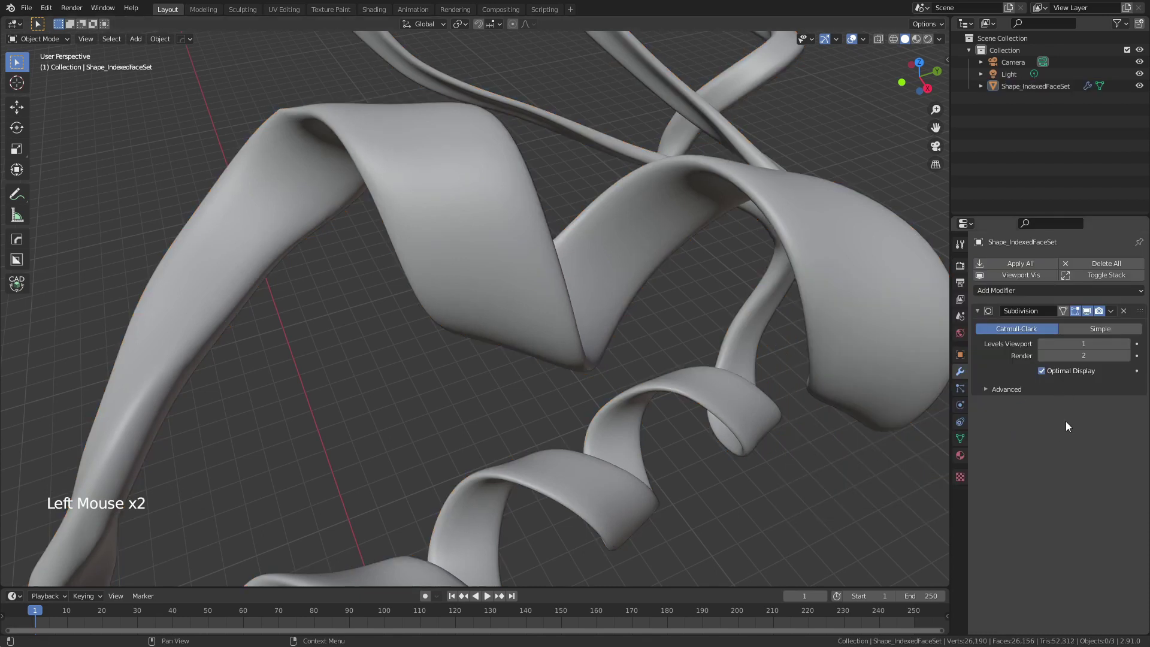
pyautogui.click(1133, 349)
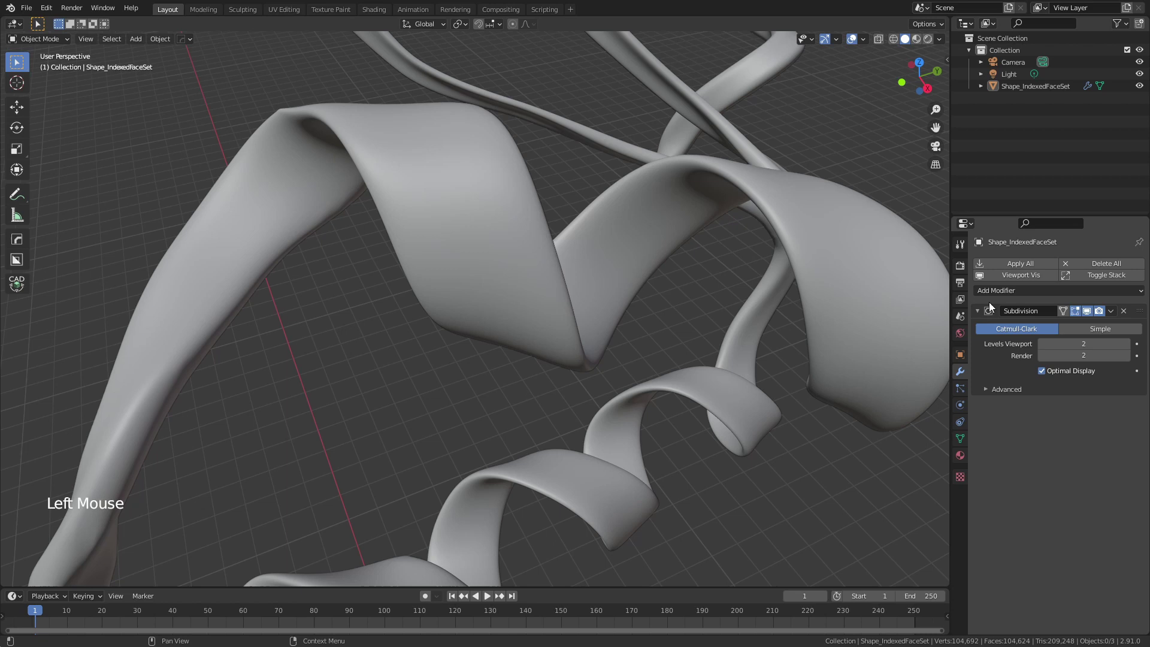
pyautogui.scroll(-3)
pyautogui.scroll(-3)
# Orbit around the smoothed ribbon to inspect its shape and open ends
pyautogui.middleClick(531, 397)
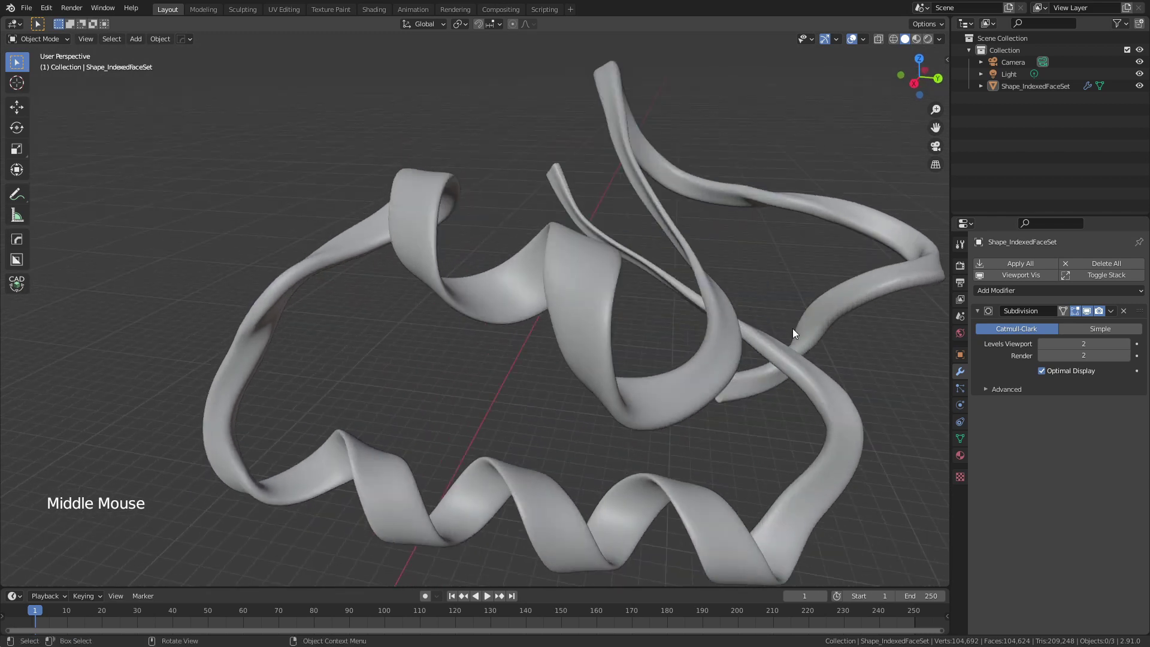
pyautogui.click(1090, 316)
pyautogui.middleClick(685, 357)
pyautogui.middleClick(619, 260)
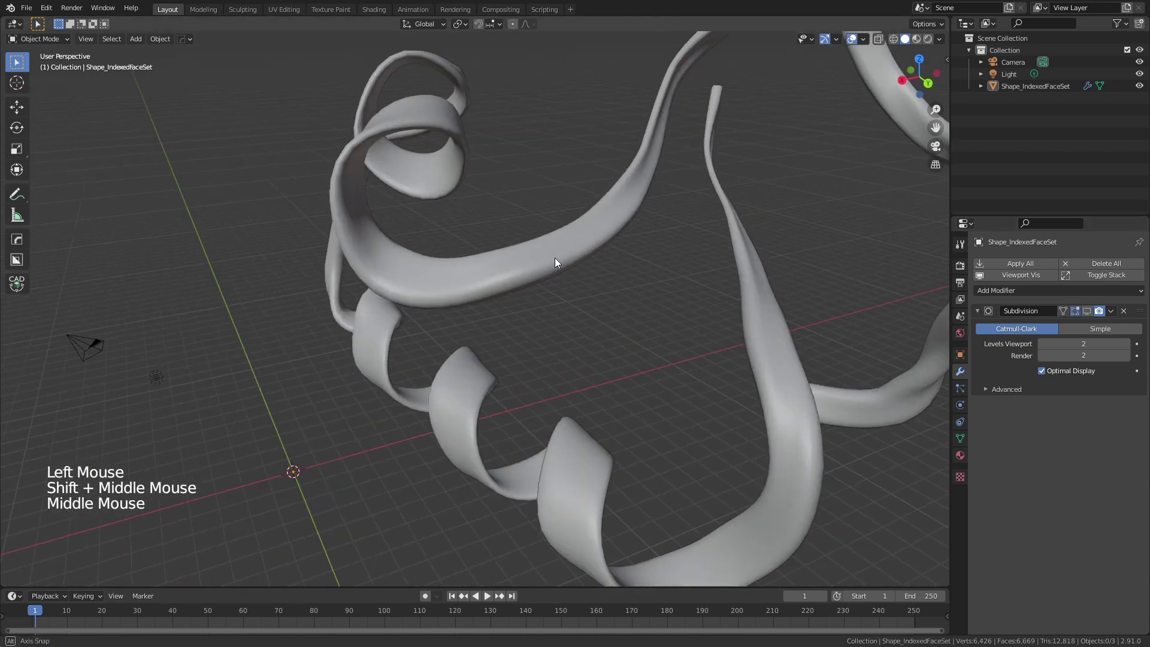
pyautogui.middleClick(711, 296)
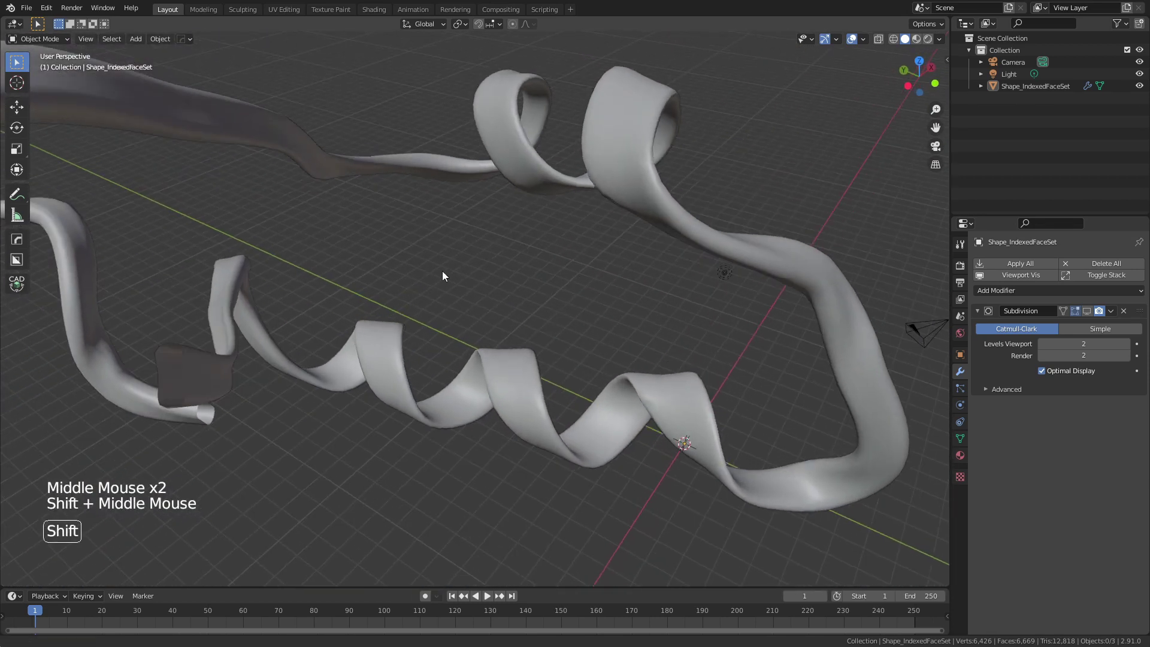
pyautogui.middleClick(512, 260)
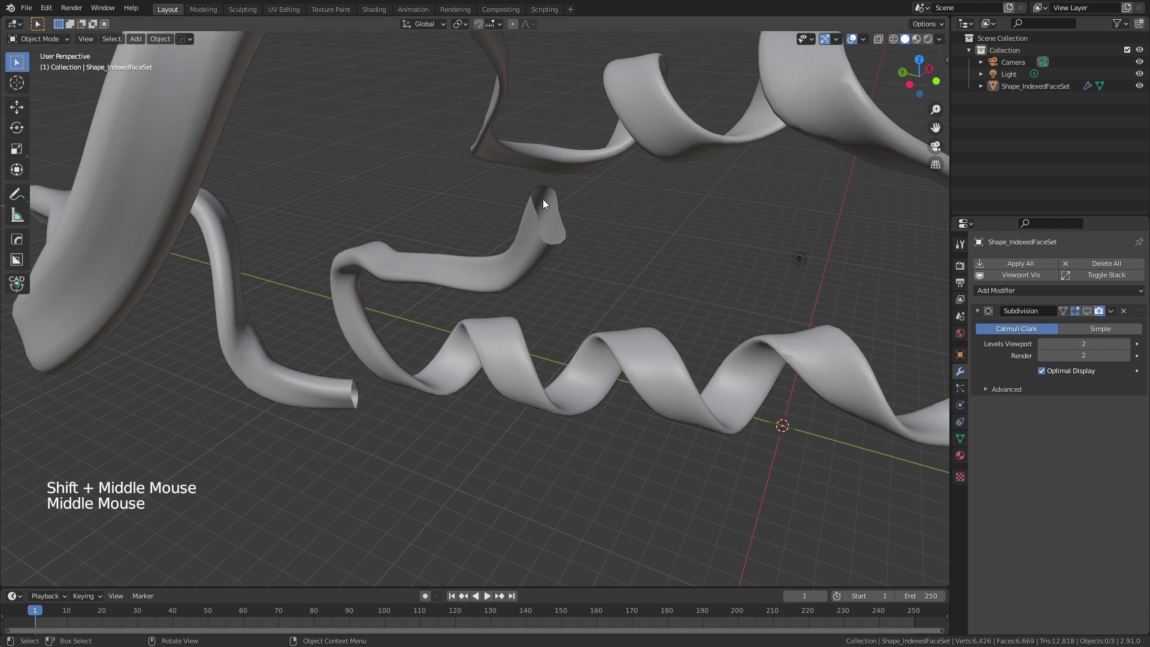
pyautogui.scroll(-3)
# In Edit Mode, deselect everything and select the edge loop around one open end
pyautogui.press('Tab')
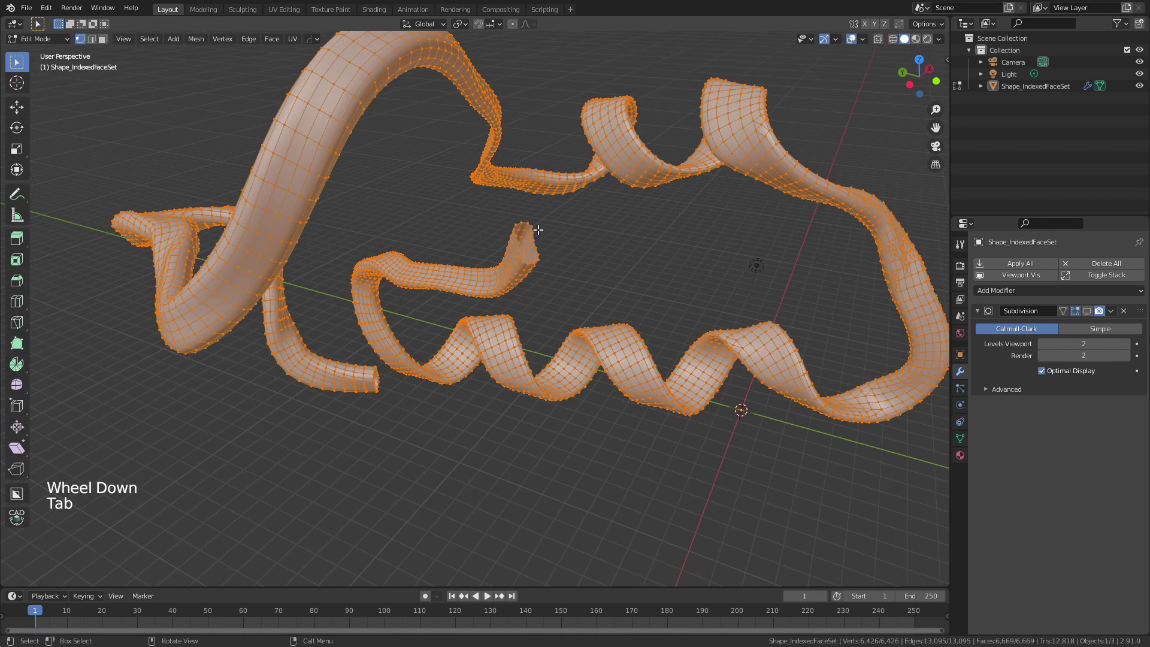
pyautogui.press('alt+a')
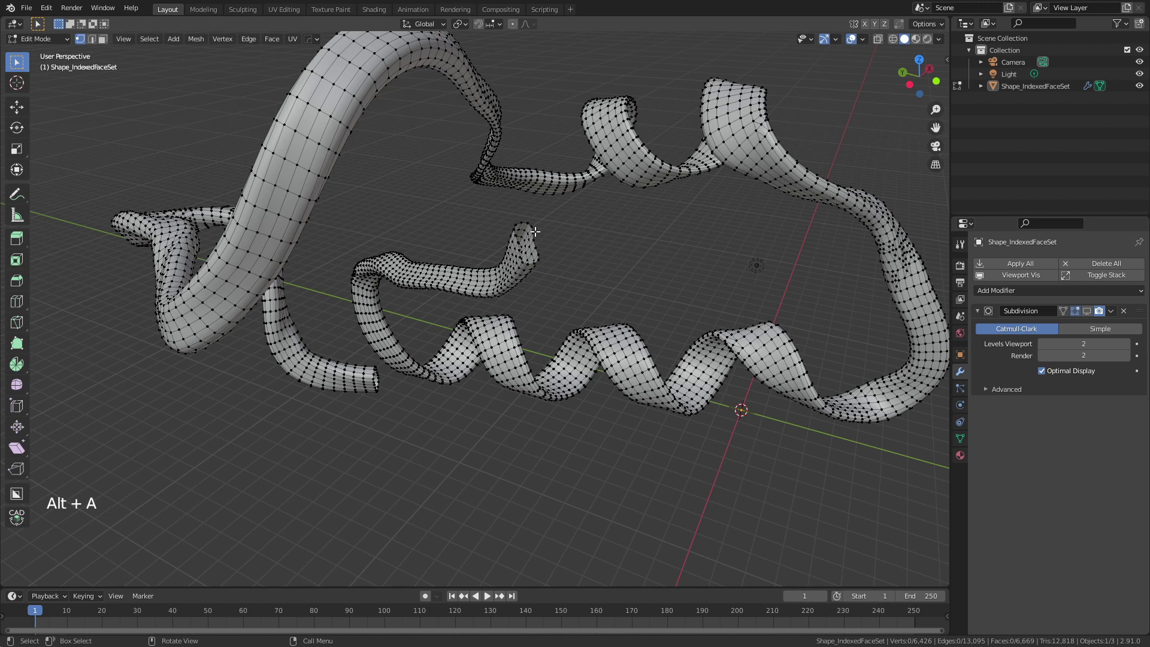
pyautogui.click(96, 43)
pyautogui.scroll(3)
pyautogui.middleClick(643, 240)
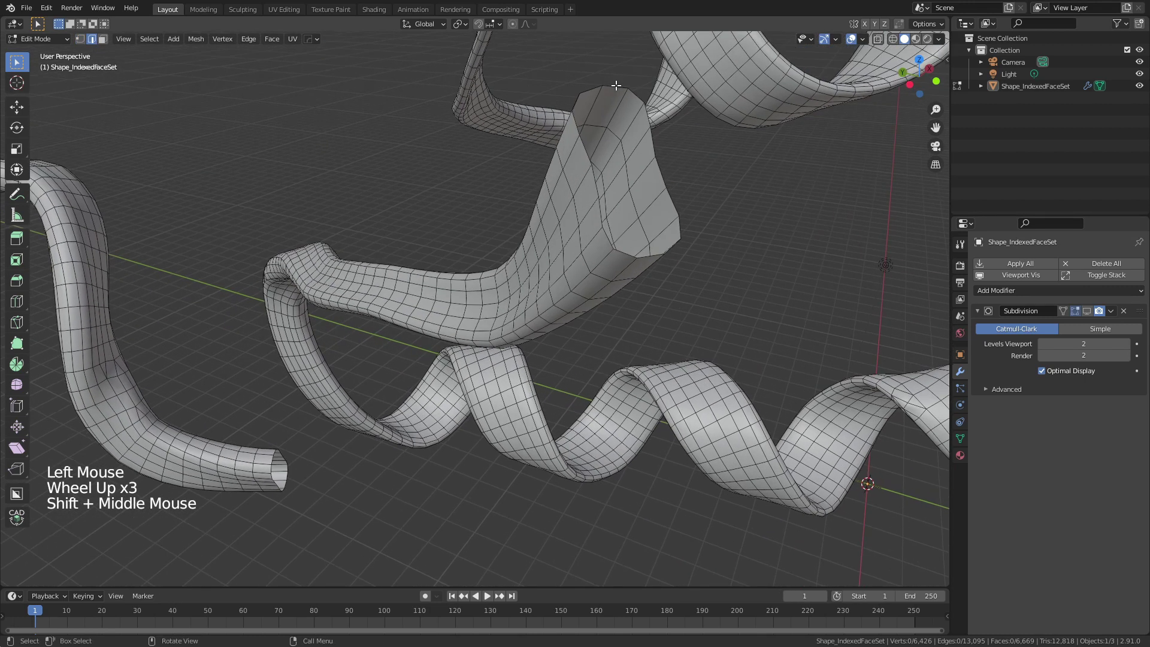
pyautogui.click(615, 85)
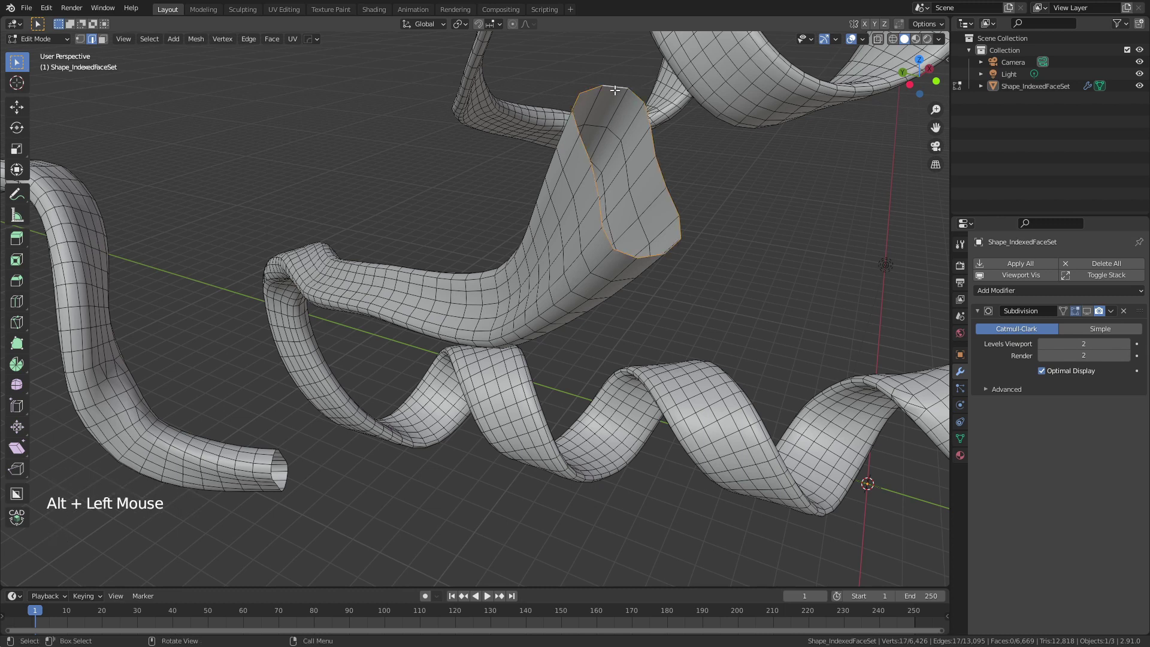
pyautogui.scroll(-3)
pyautogui.scroll(-3)
pyautogui.scroll(3)
pyautogui.scroll(3)
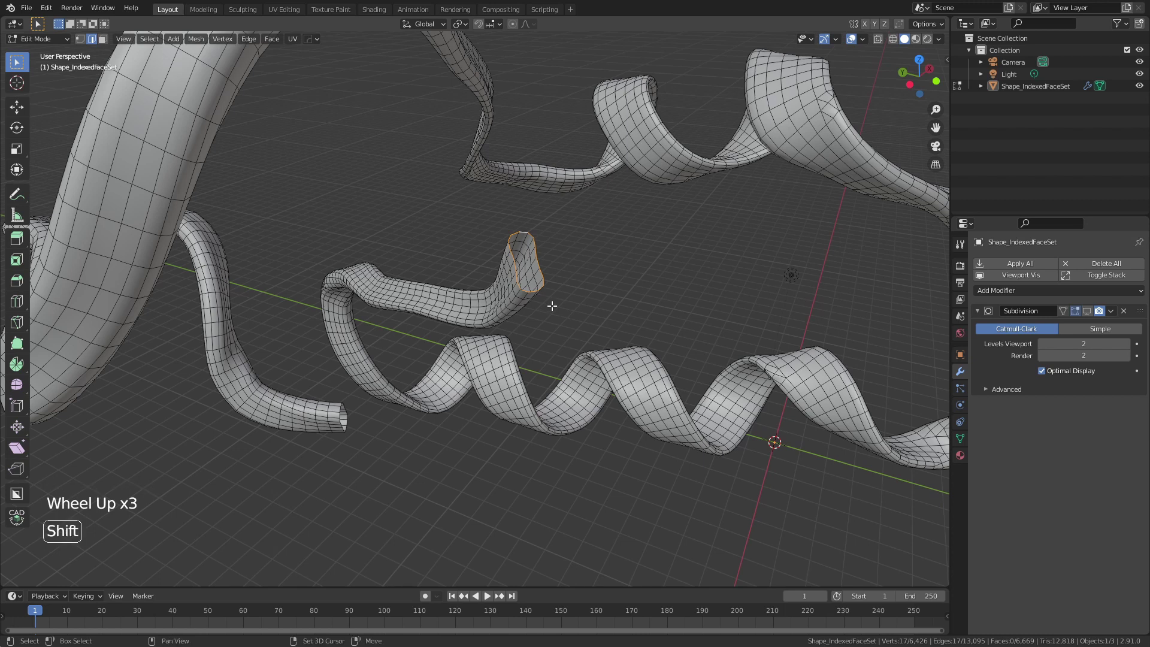
# Select Similar by Amount of Faces Around an Edge and fill both open ends with faces
pyautogui.press('shift+g')
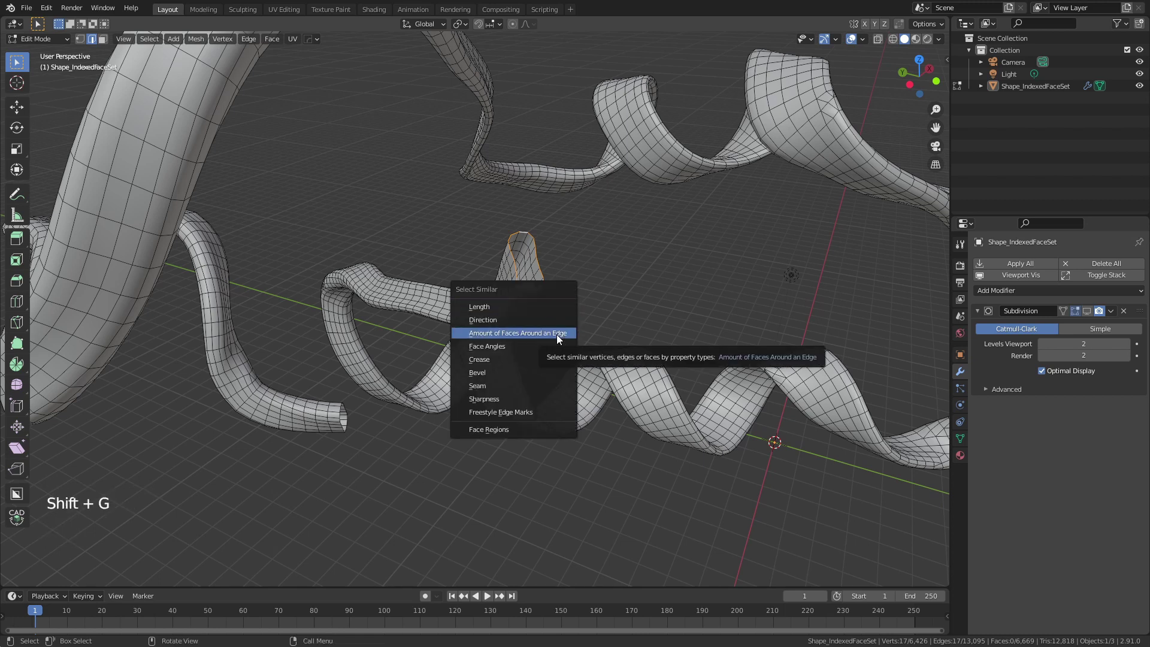
pyautogui.middleClick(507, 339)
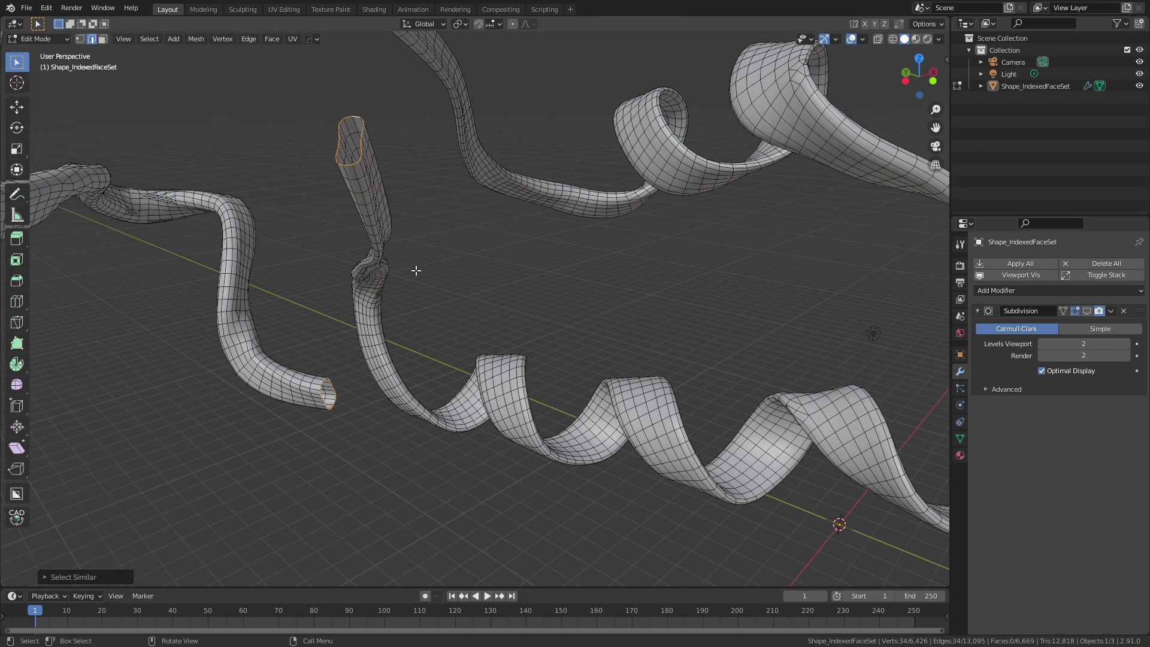
pyautogui.press('f')
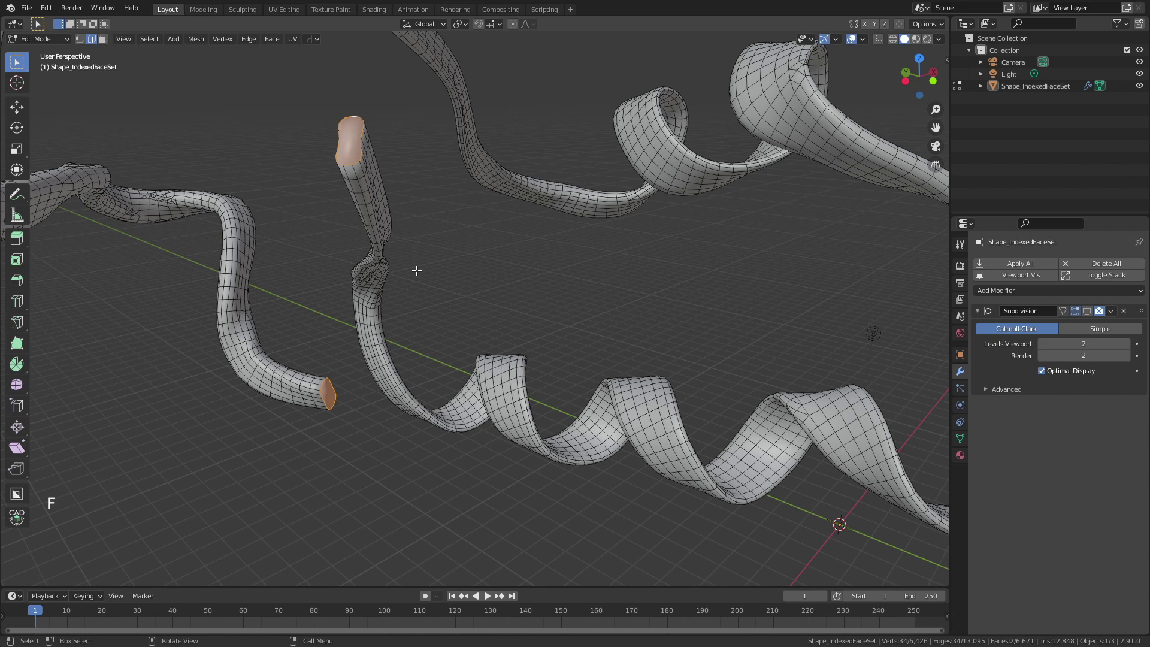
pyautogui.scroll(-3)
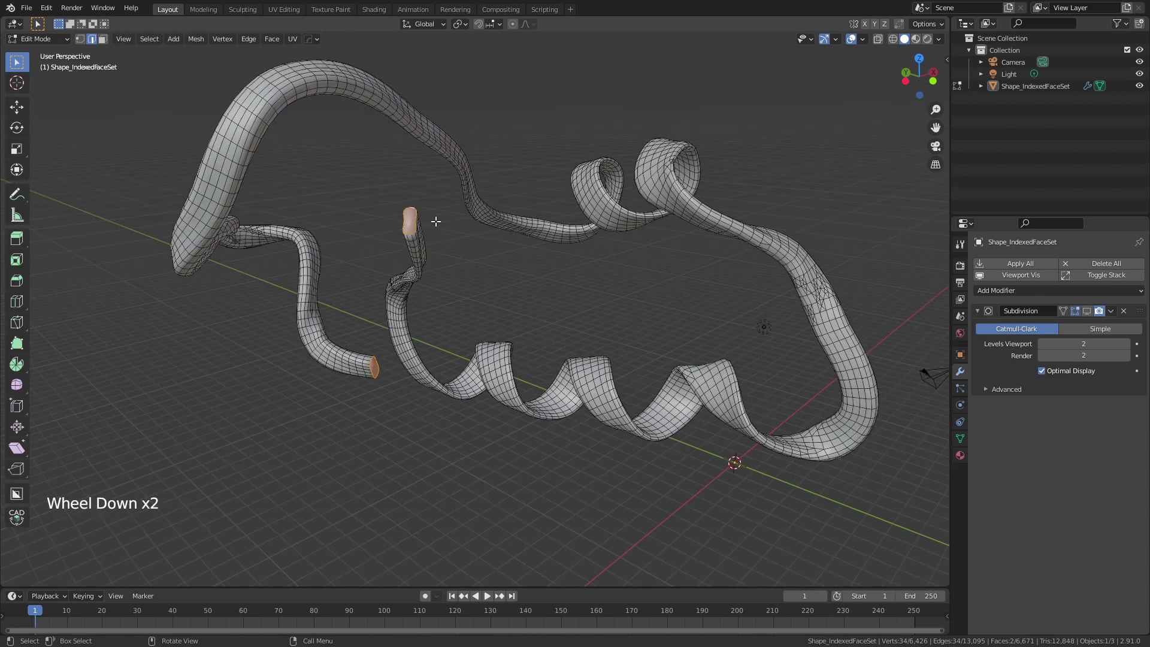
pyautogui.scroll(3)
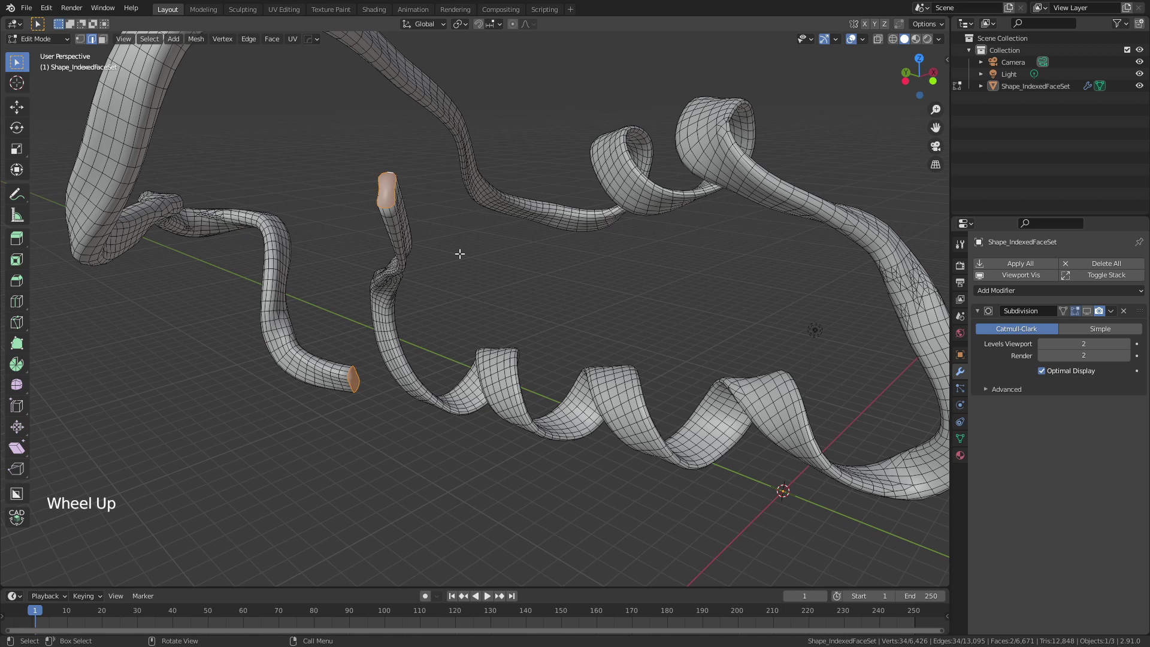
pyautogui.press('n')
pyautogui.press('Tab')
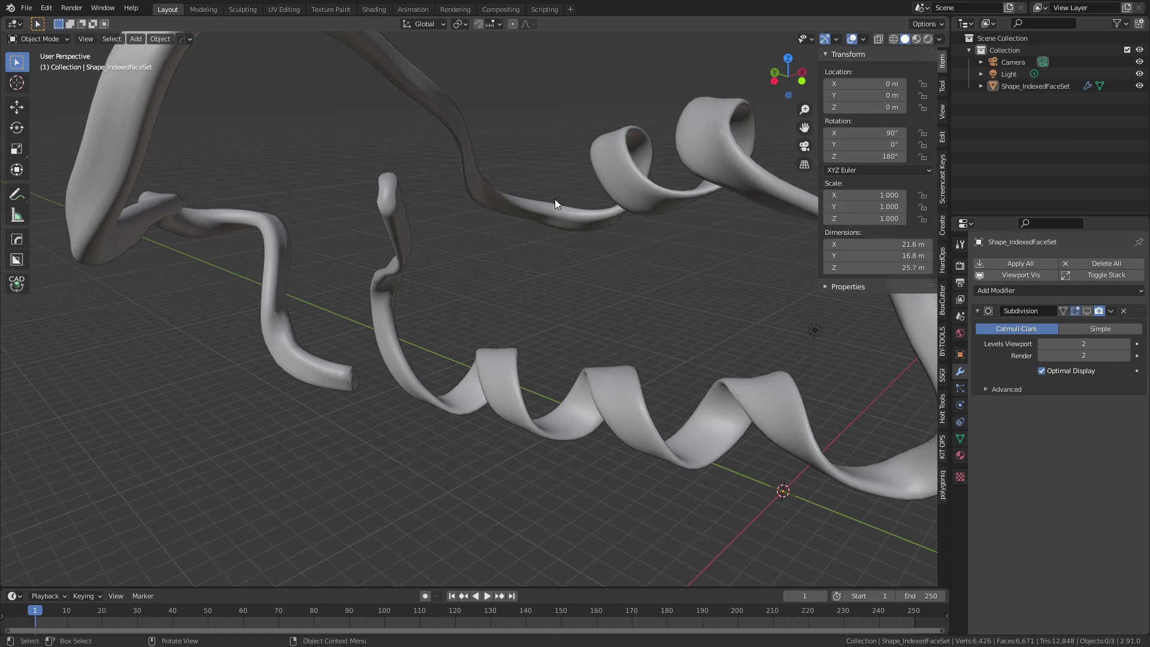
# Apply the object's transform and bevel the capped end's rim with three segments
pyautogui.click(536, 218)
pyautogui.press('ctrl+a')
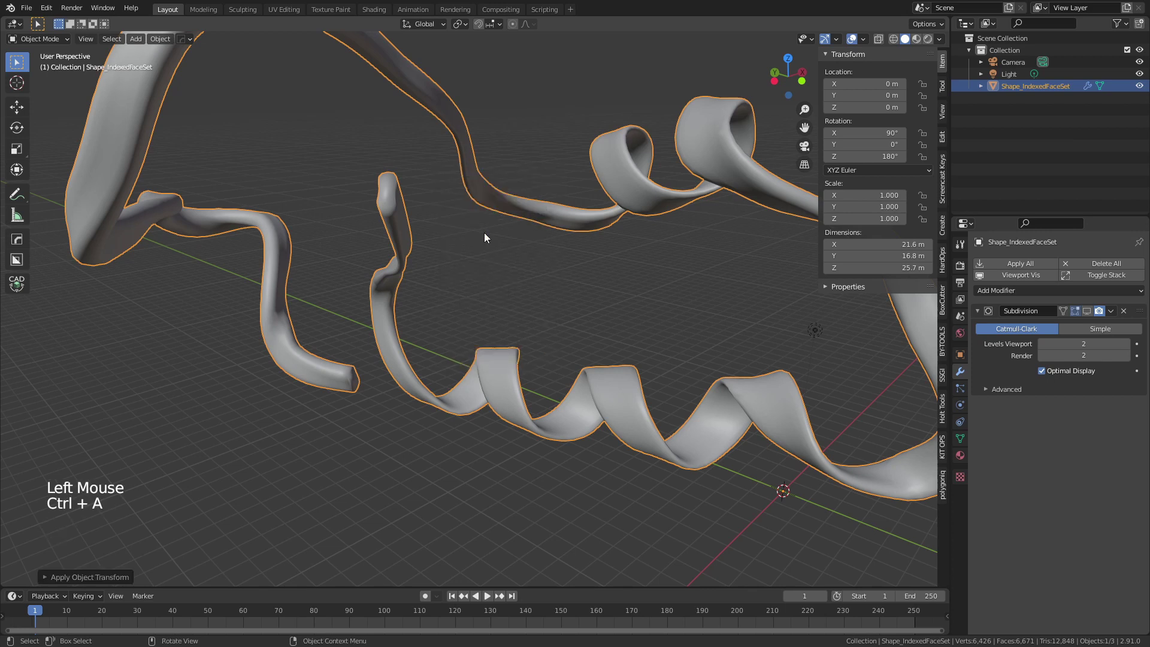
pyautogui.scroll(3)
pyautogui.press('Tab')
pyautogui.middleClick(354, 191)
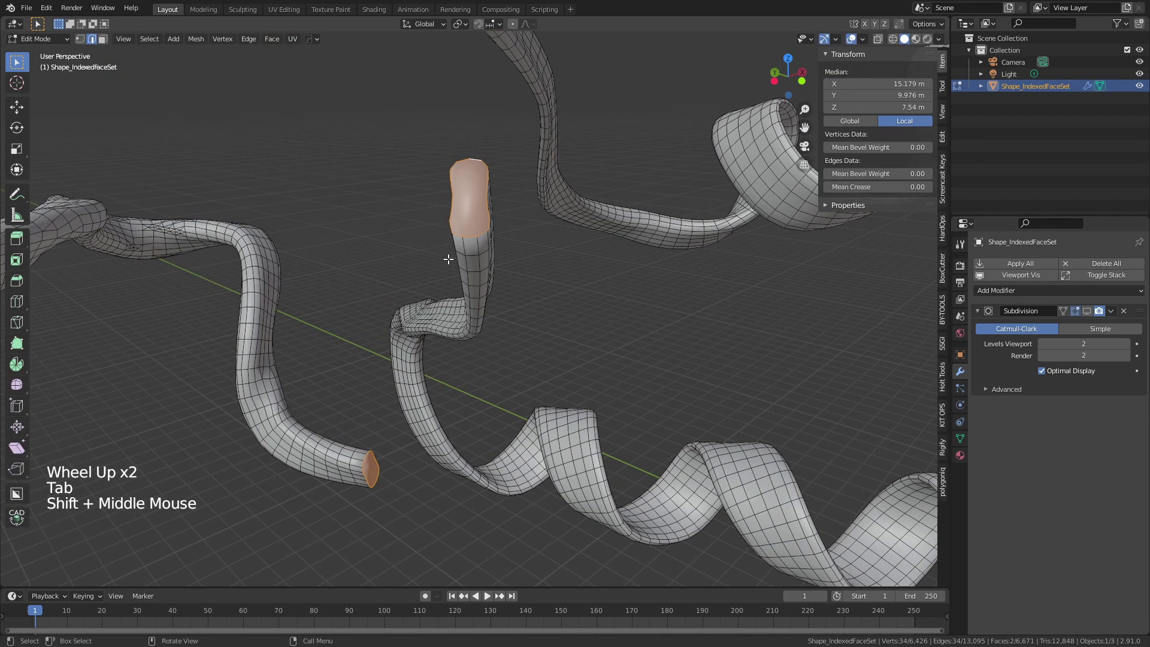
pyautogui.press('ctrl+b')
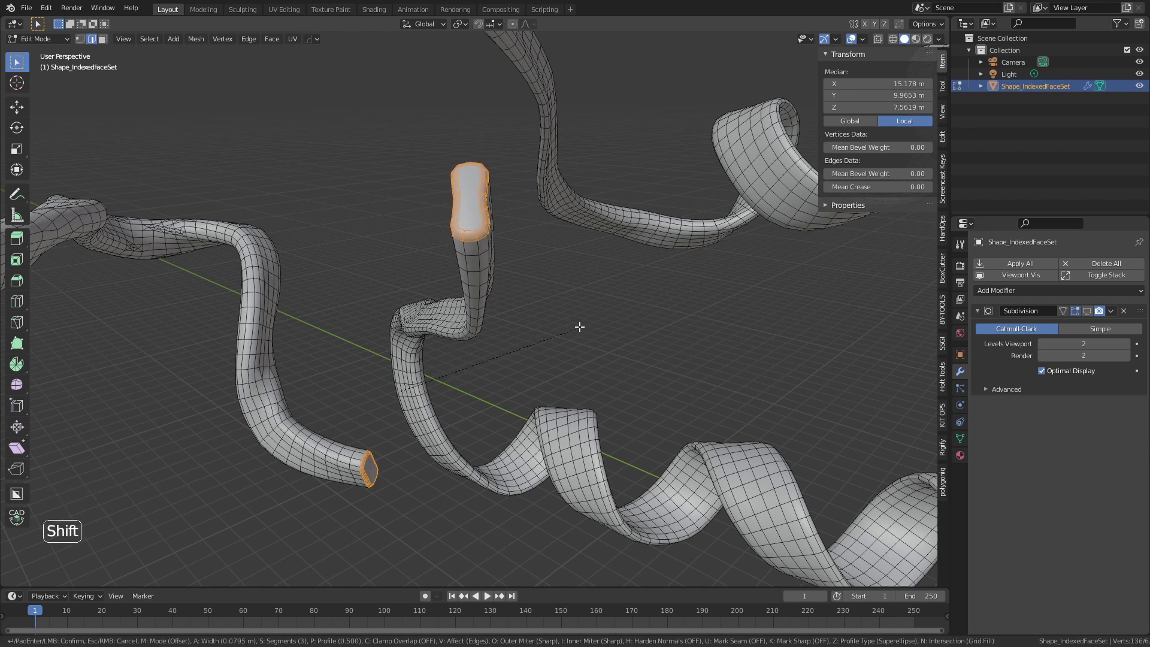
pyautogui.press('Tab')
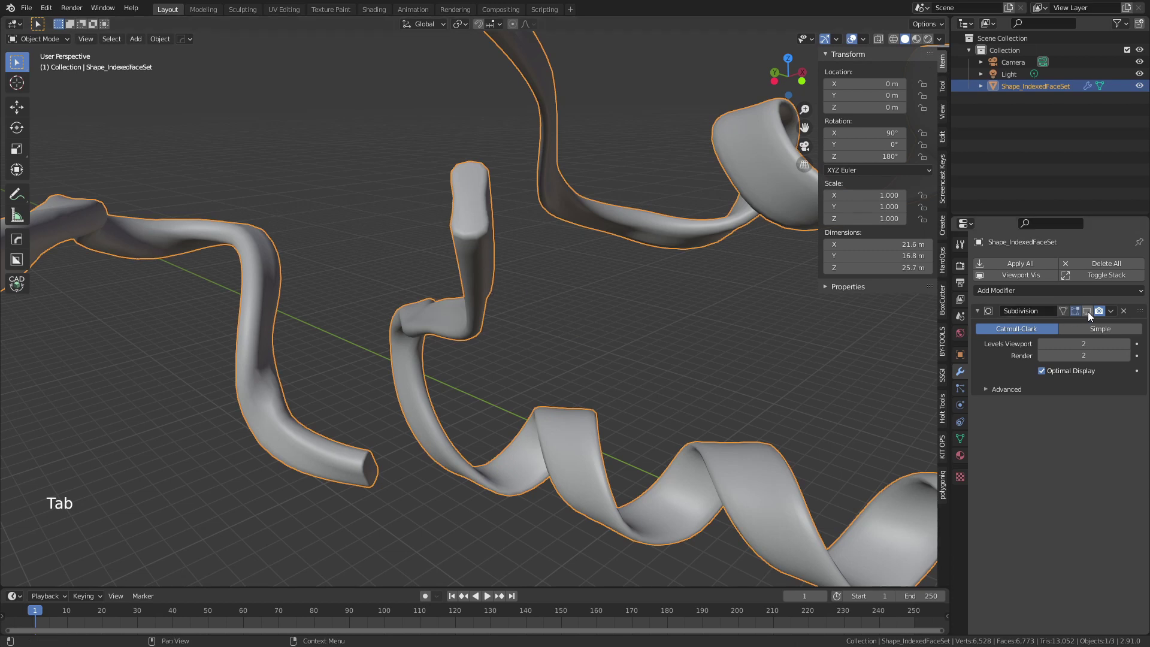
# Turn viewport smoothing back on and orbit out to view the whole ribbon
pyautogui.click(1042, 328)
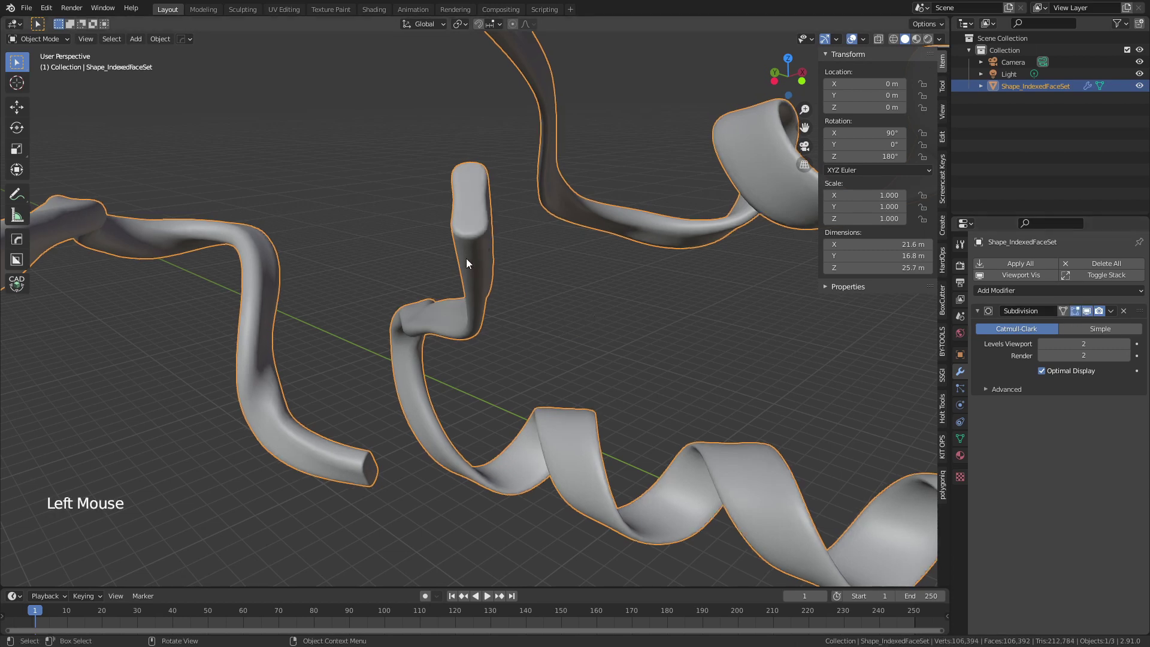
pyautogui.scroll(-3)
pyautogui.middleClick(554, 338)
pyautogui.scroll(-3)
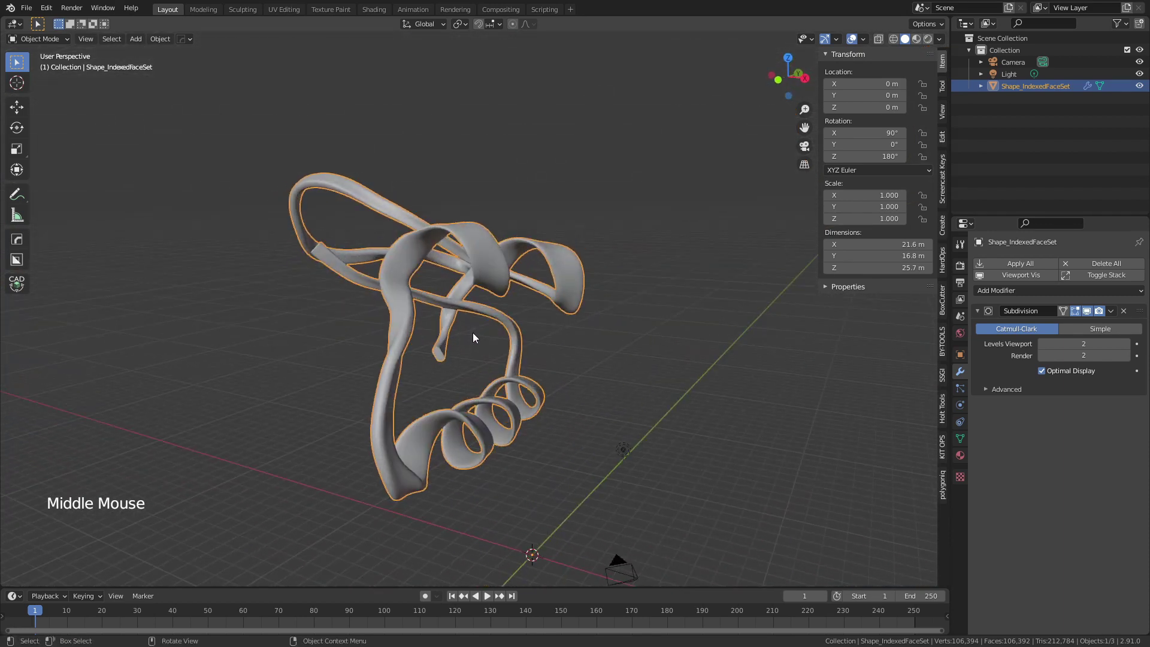
pyautogui.middleClick(501, 327)
pyautogui.middleClick(506, 315)
pyautogui.scroll(-3)
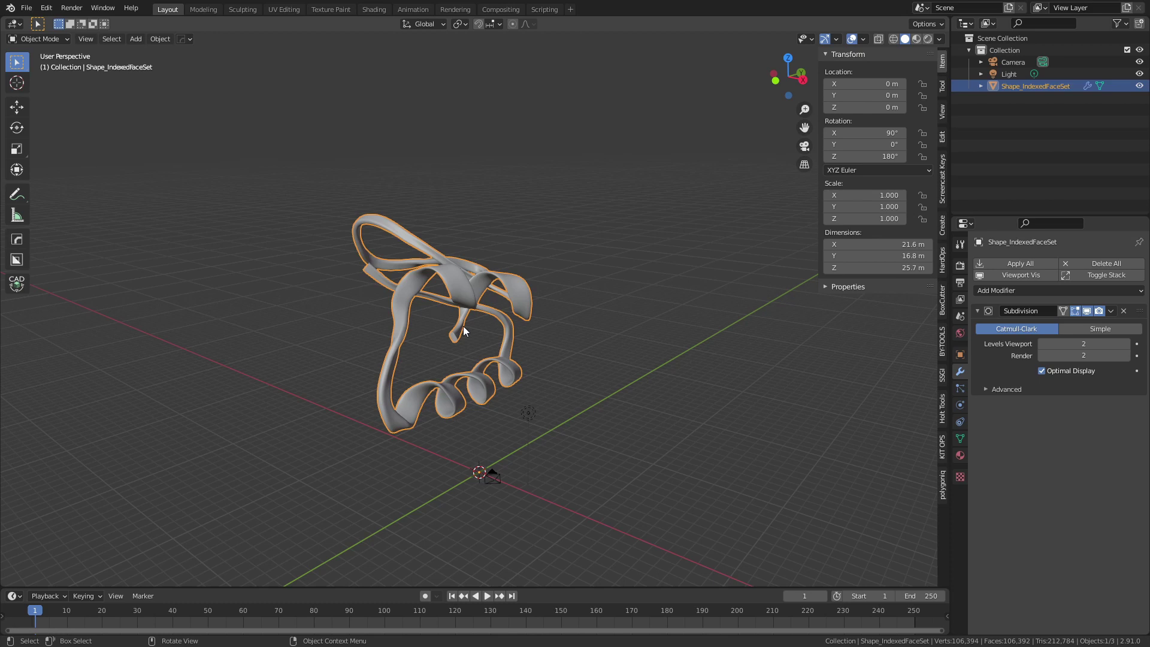
# Set the ribbon's origin to its geometry and clear its location to the world origin
pyautogui.press('s')
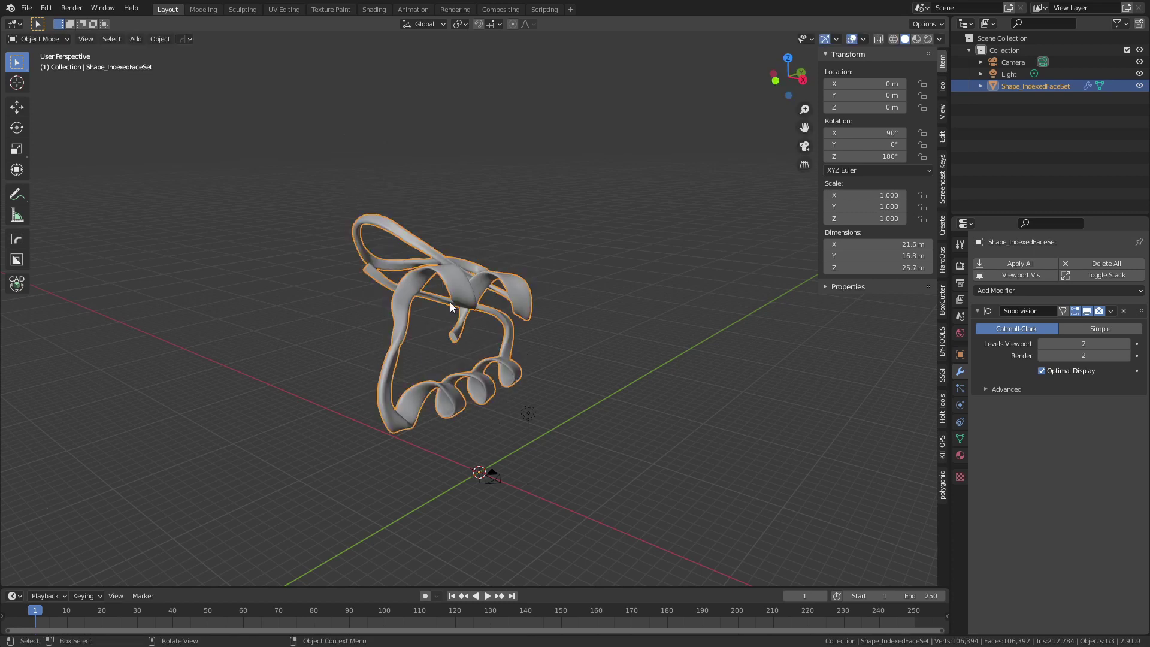
pyautogui.rightClick(458, 287)
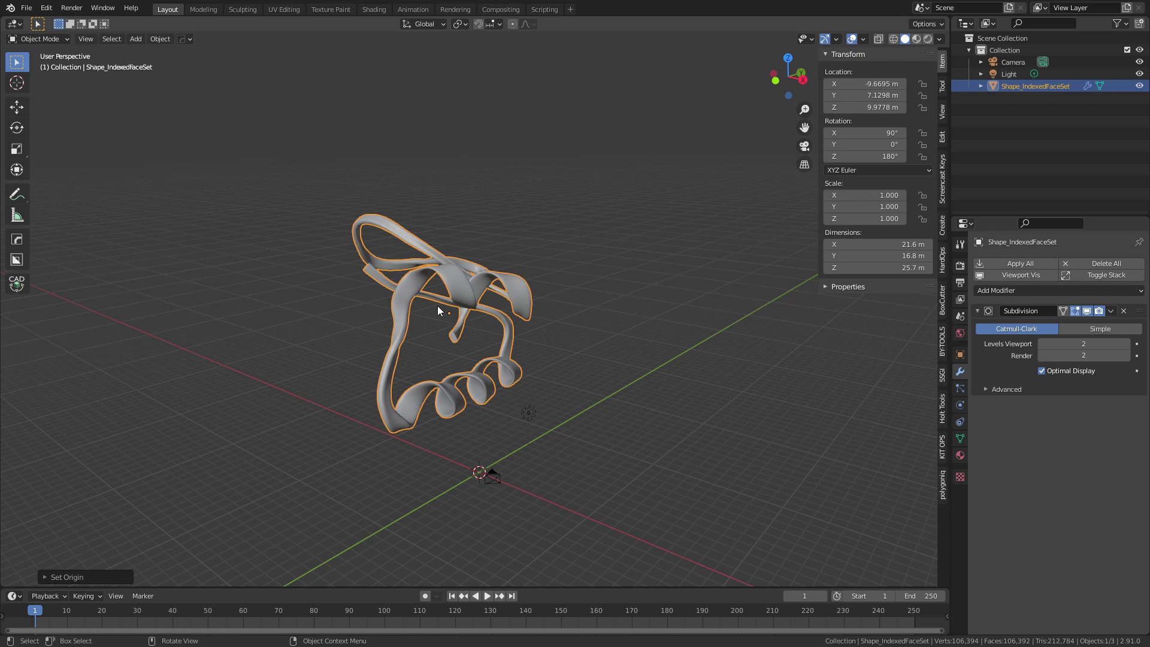
pyautogui.press('alt+g')
pyautogui.middleClick(628, 506)
pyautogui.middleClick(531, 466)
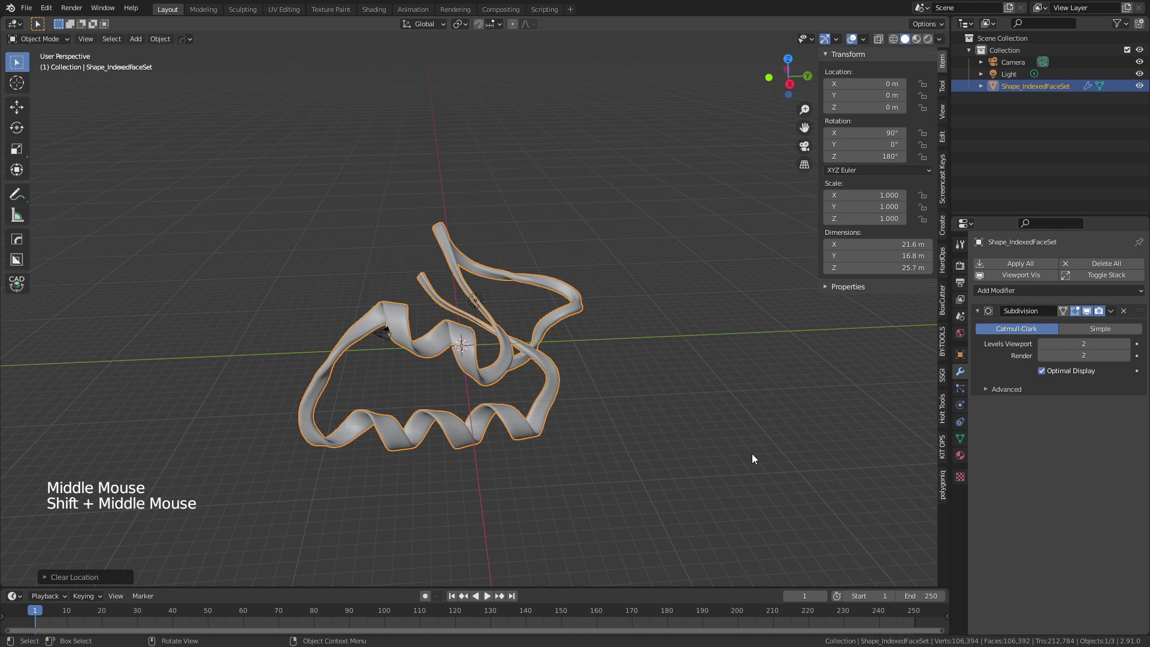
# Scale the ribbon to 0.1 of its size and apply the scale so it reads 1
pyautogui.press('s')
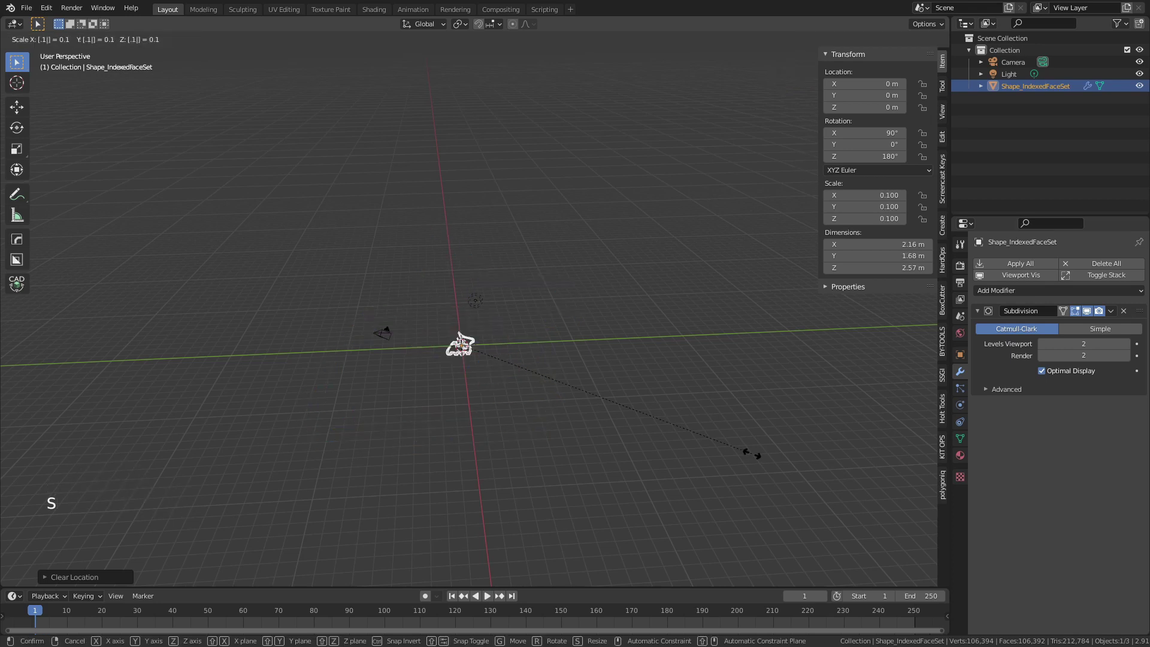
pyautogui.scroll(3)
pyautogui.middleClick(512, 417)
pyautogui.middleClick(578, 321)
pyautogui.scroll(3)
pyautogui.middleClick(647, 341)
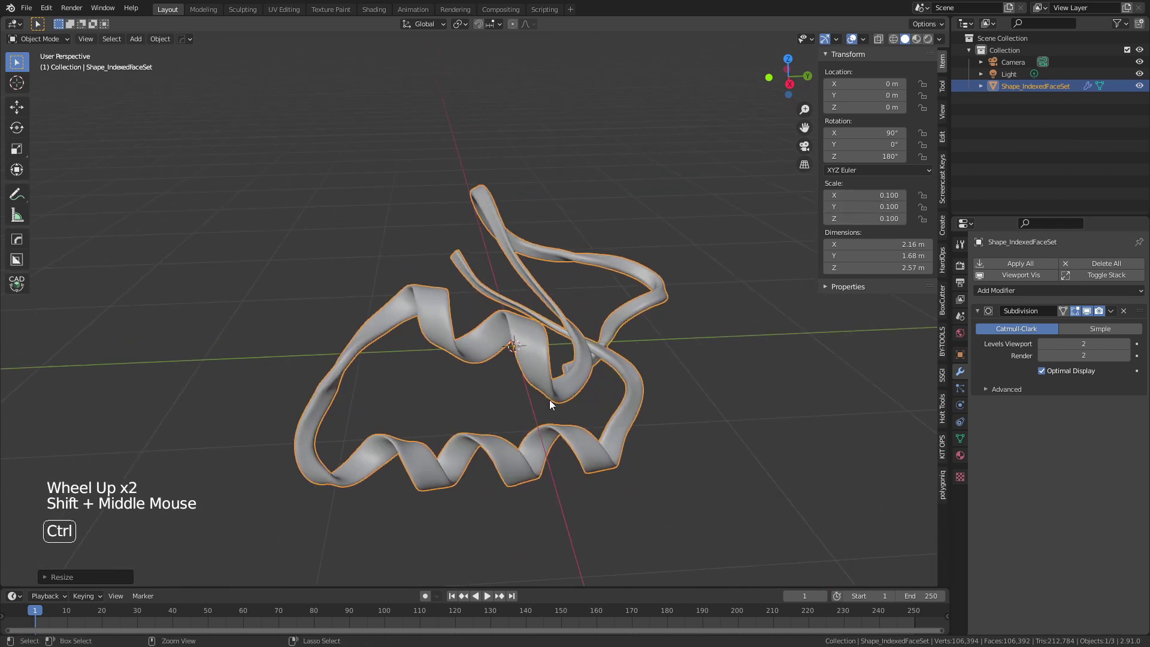
pyautogui.press('ctrl+a')
pyautogui.click(684, 419)
pyautogui.middleClick(551, 362)
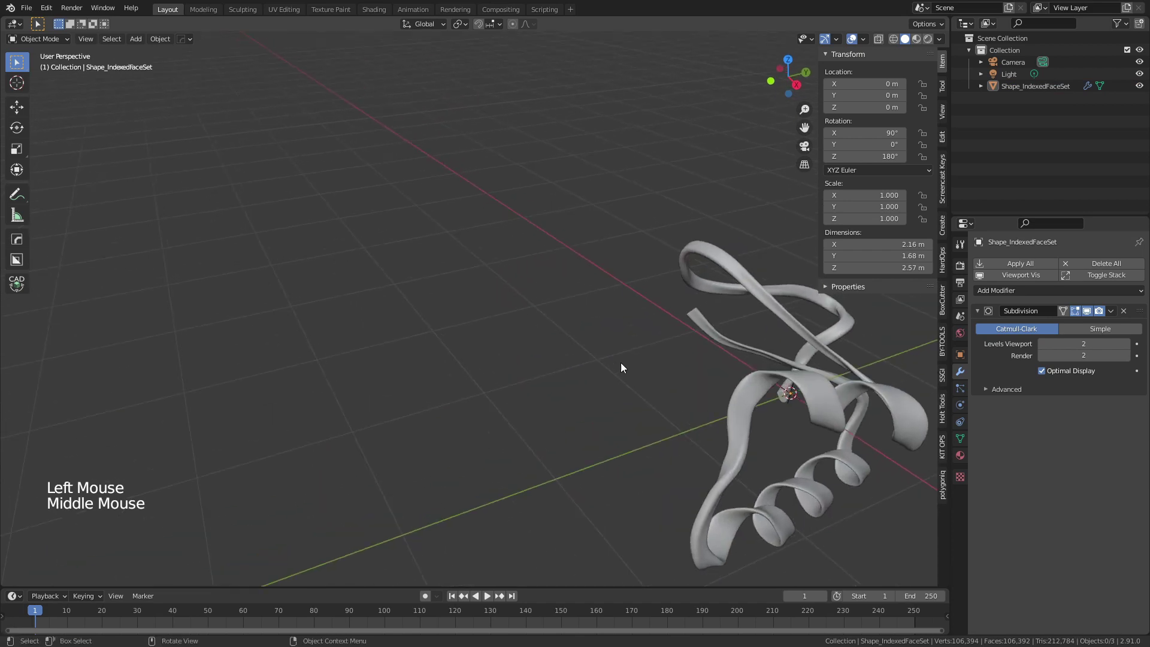
pyautogui.middleClick(674, 364)
pyautogui.click(579, 341)
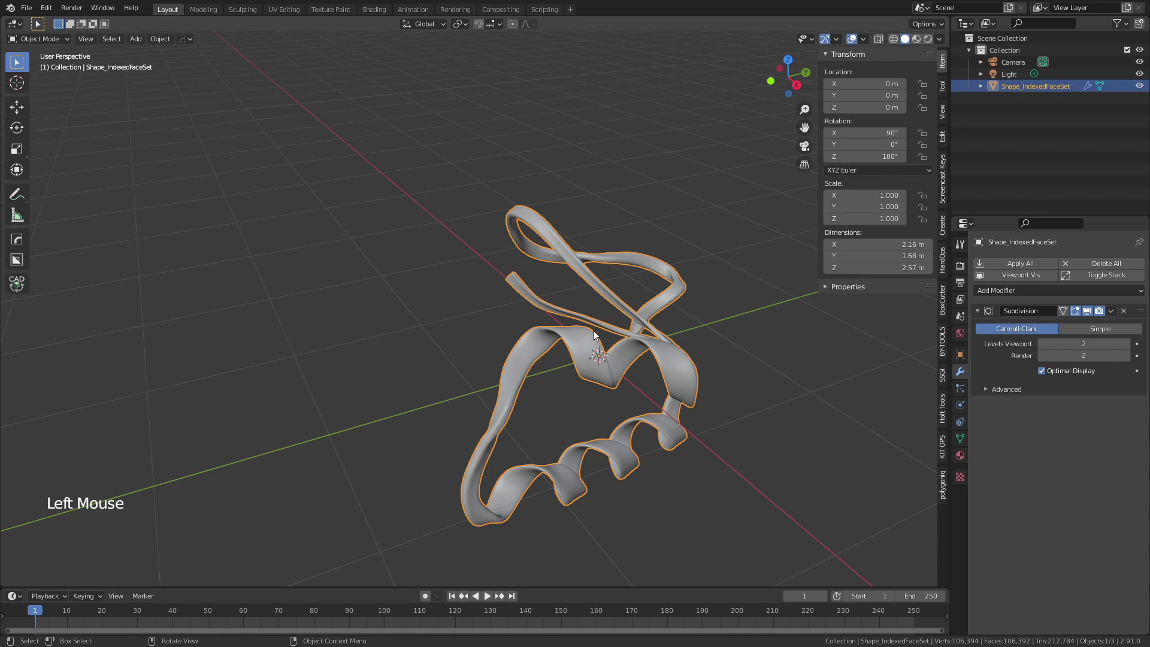
# Duplicate the whole ribbon mesh in Edit Mode and trackball-rotate the copy beside the original
pyautogui.press('Tab')
pyautogui.press('a')
pyautogui.press('shift+d')
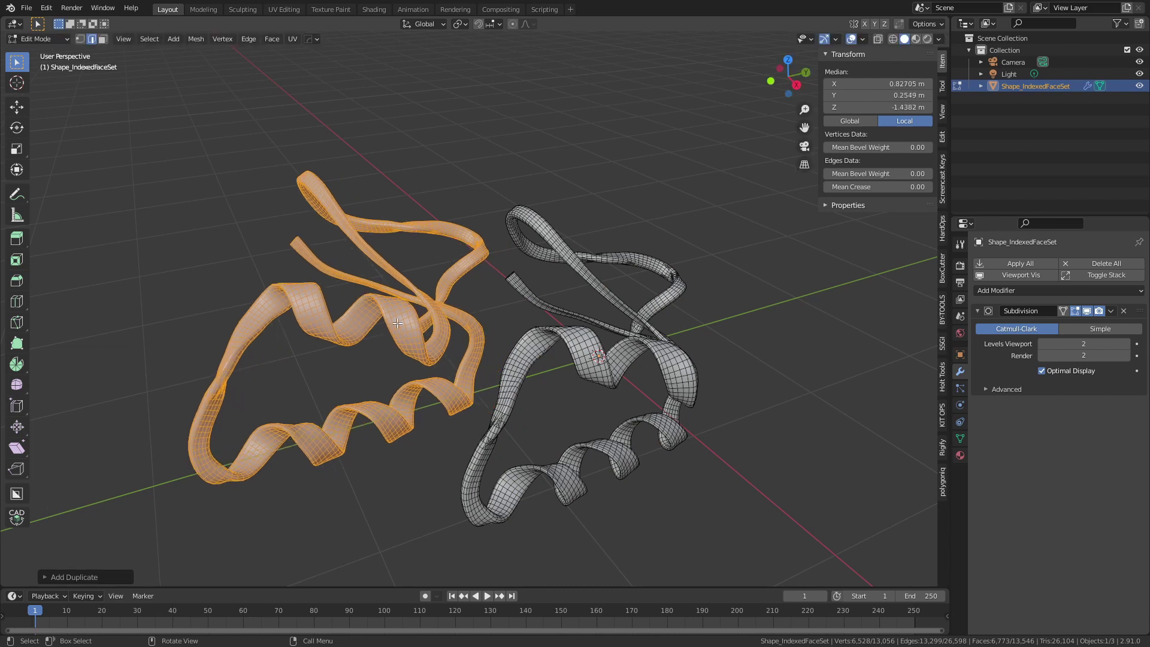
pyautogui.press('r')
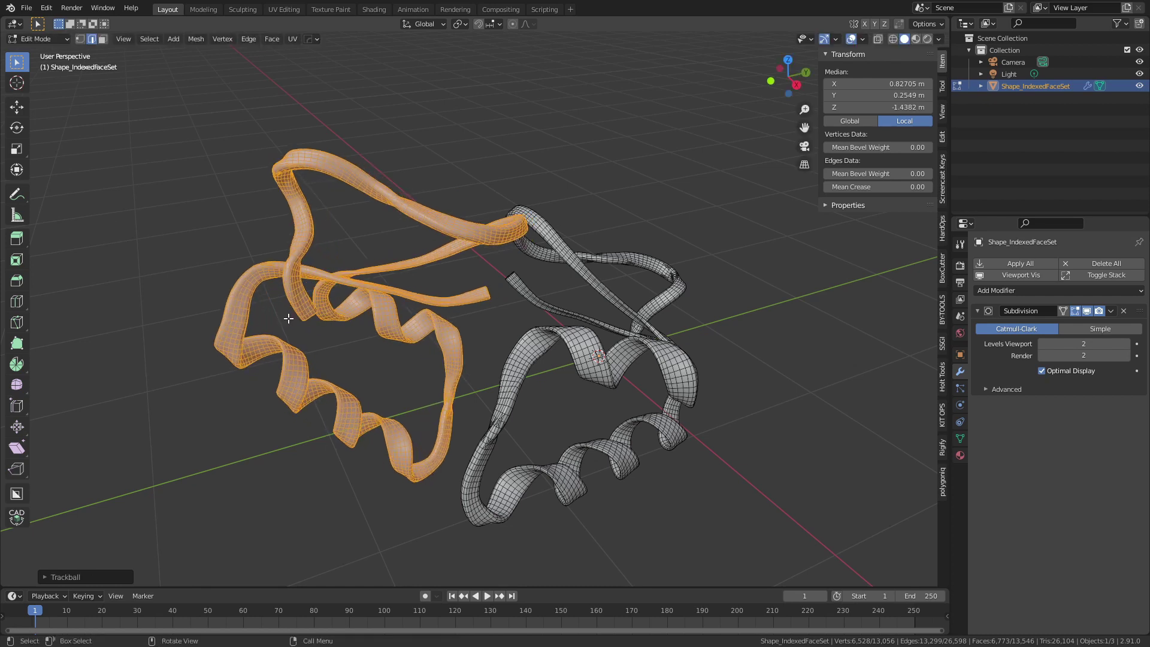
pyautogui.press('Tab')
pyautogui.middleClick(524, 314)
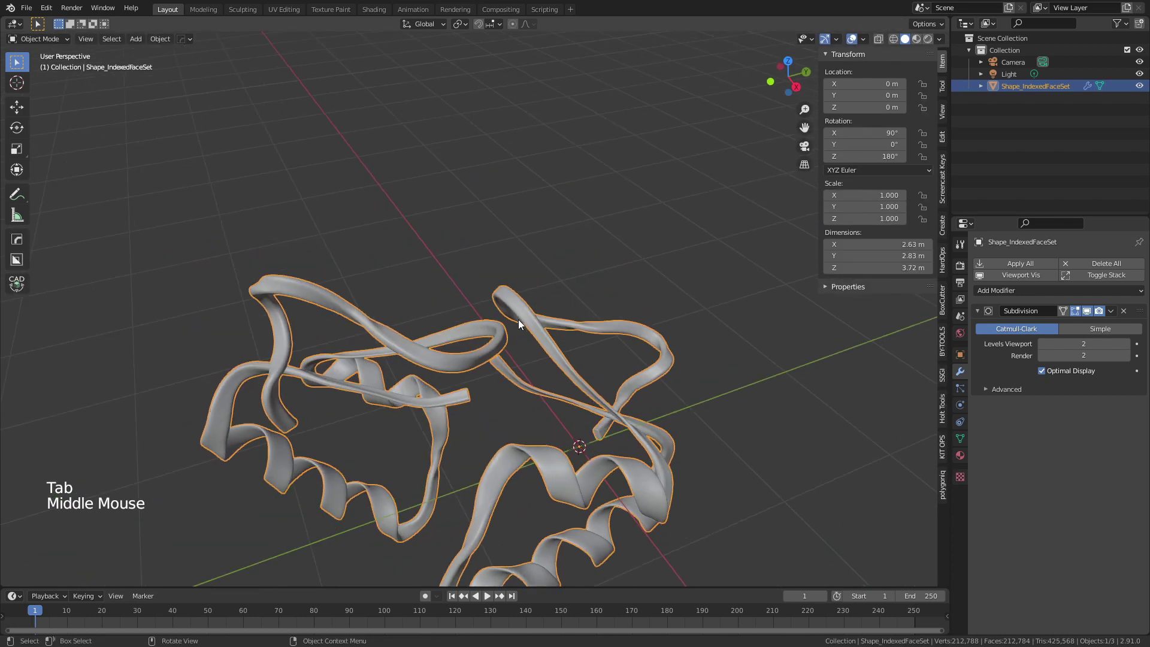
pyautogui.middleClick(533, 295)
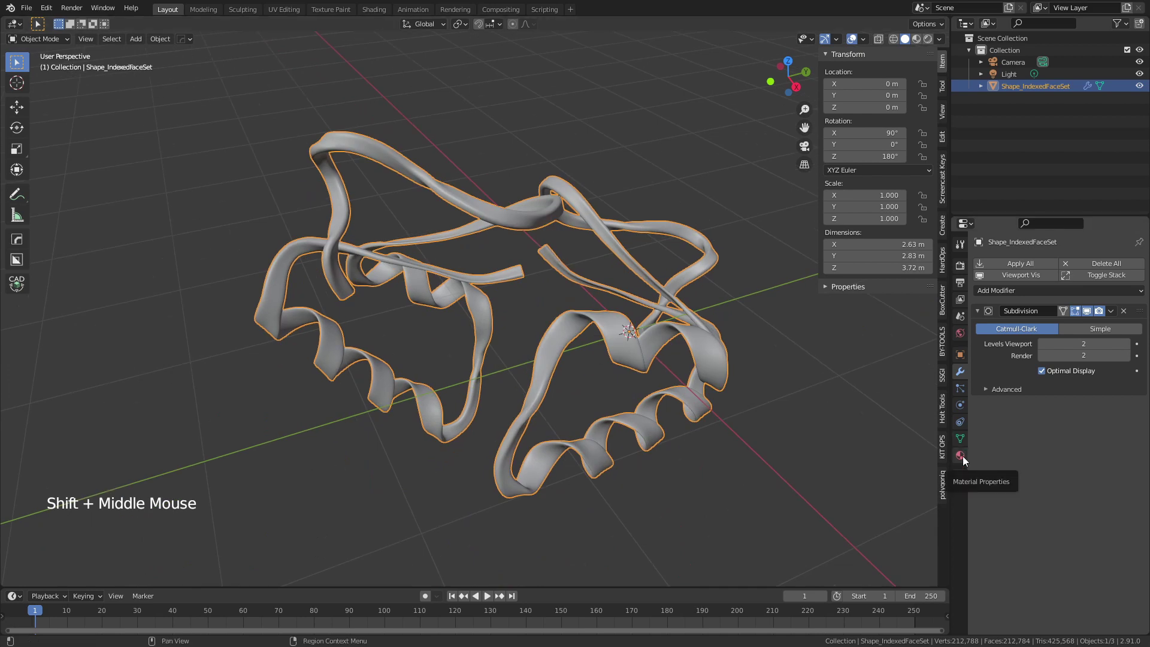
# Create a new material for the ribbons and show it with Material Preview shading
pyautogui.click(964, 461)
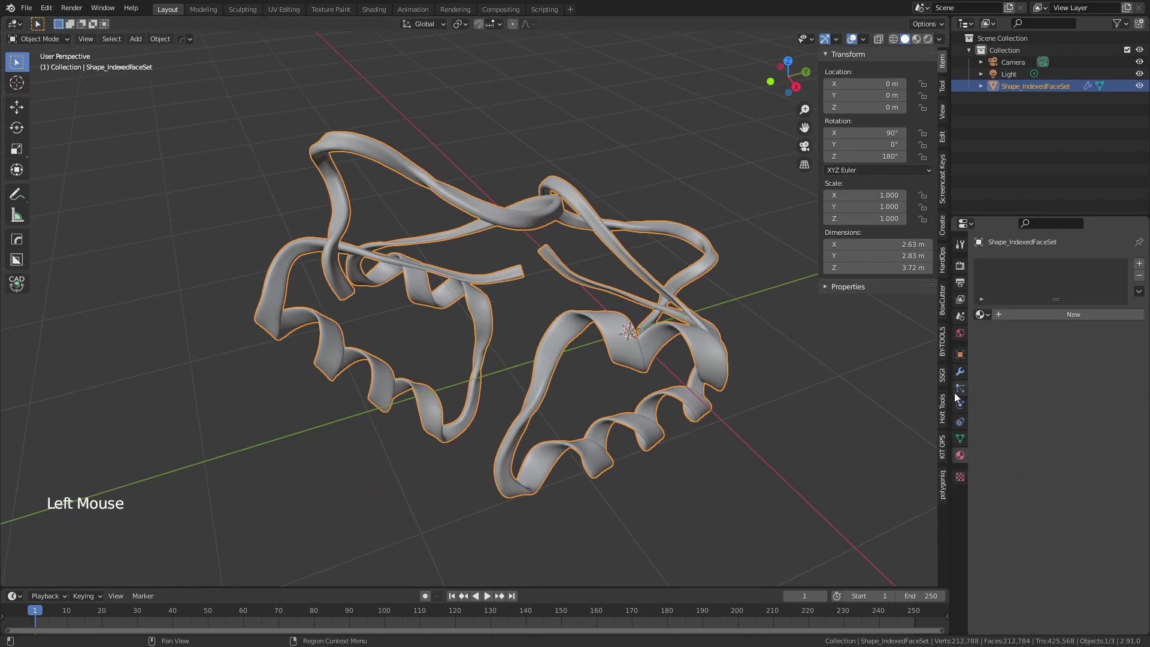
pyautogui.click(1053, 318)
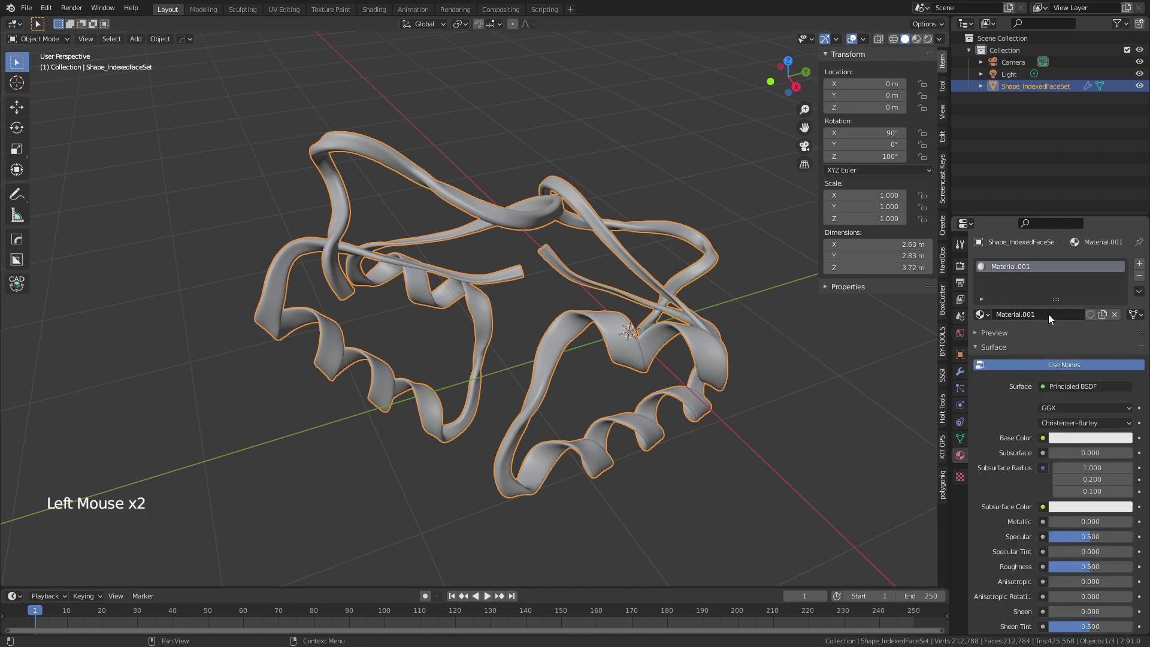
pyautogui.middleClick(567, 296)
pyautogui.press('z')
pyautogui.middleClick(530, 306)
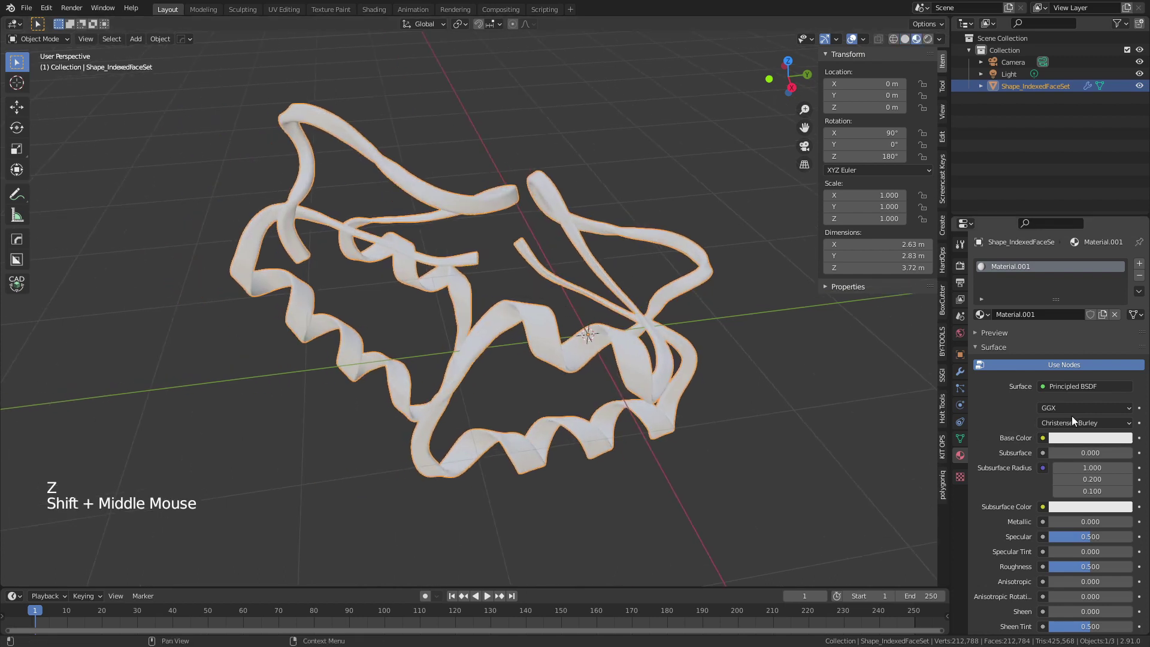
# Set the material's Base Color to a deep blue and return to editing the mesh
pyautogui.click(1104, 442)
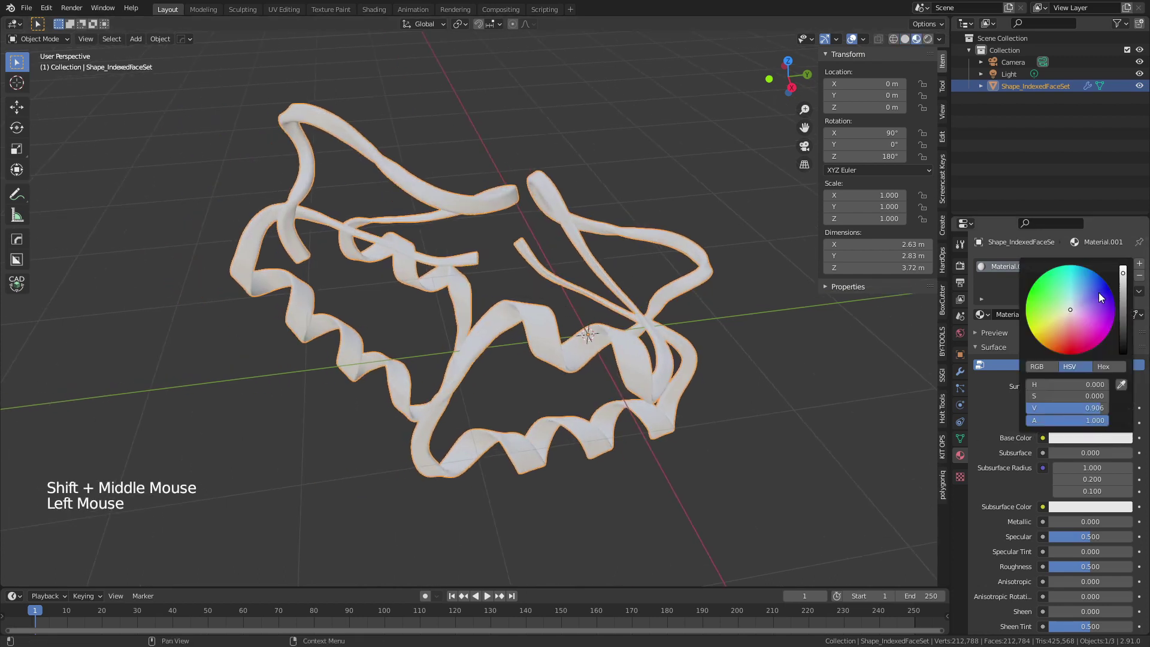
pyautogui.middleClick(697, 341)
pyautogui.middleClick(634, 304)
pyautogui.middleClick(604, 288)
pyautogui.middleClick(595, 278)
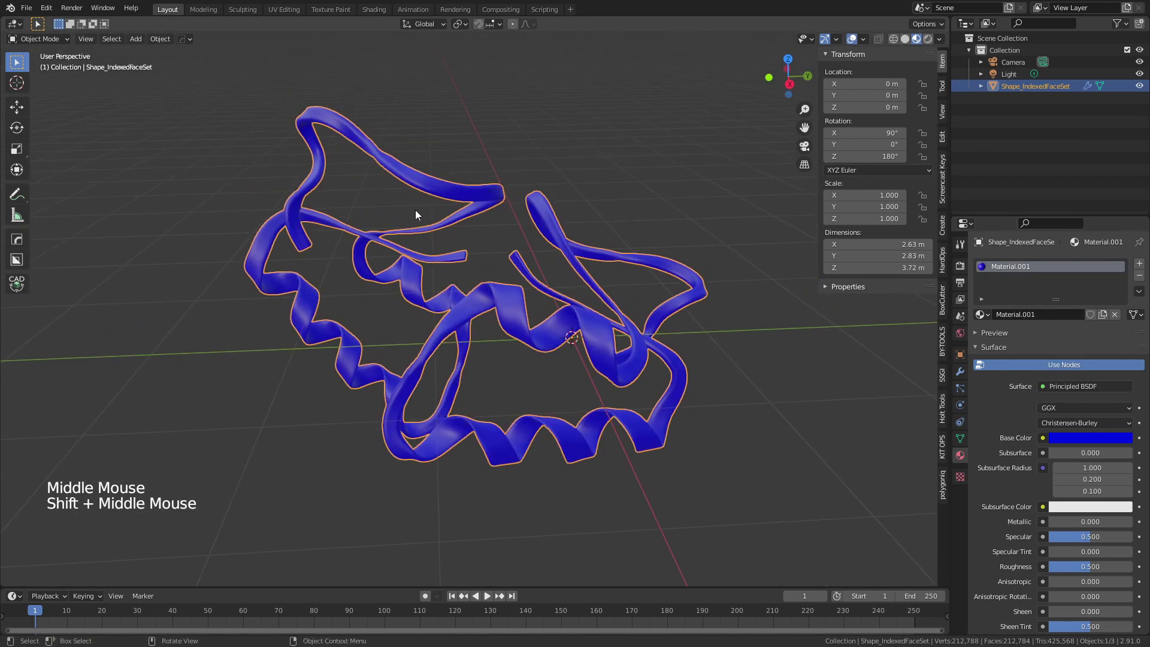
pyautogui.press('Tab')
# Select only the right-hand ribbon copy's linked geometry in Edit Mode
pyautogui.press('alt+a')
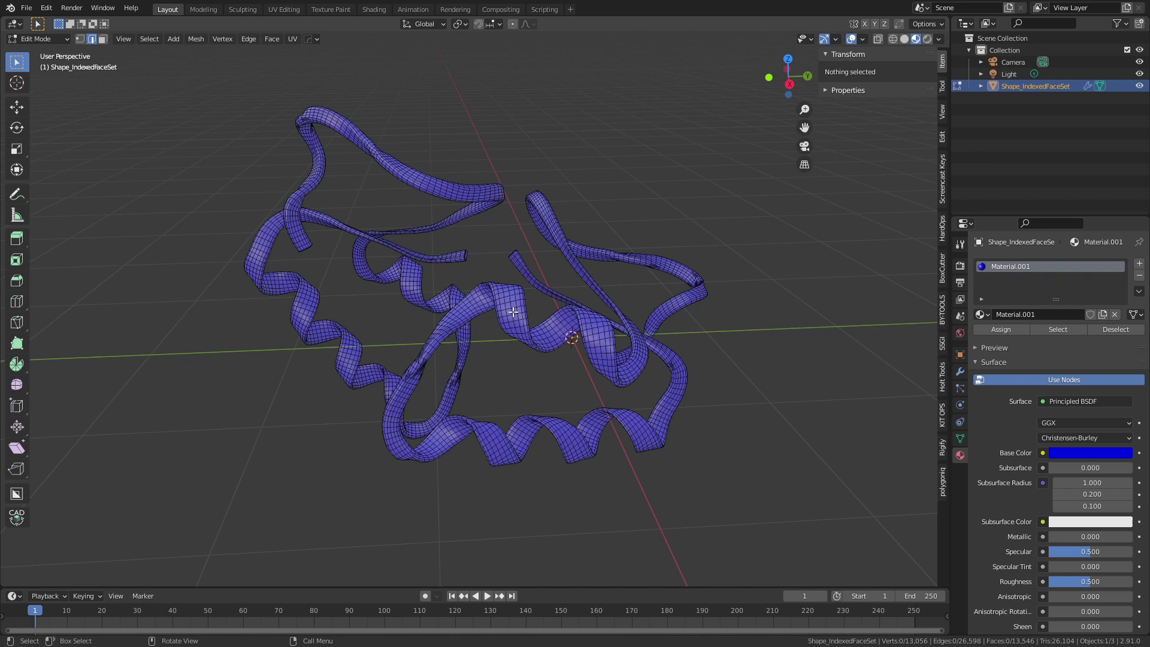
pyautogui.press('l')
pyautogui.middleClick(499, 289)
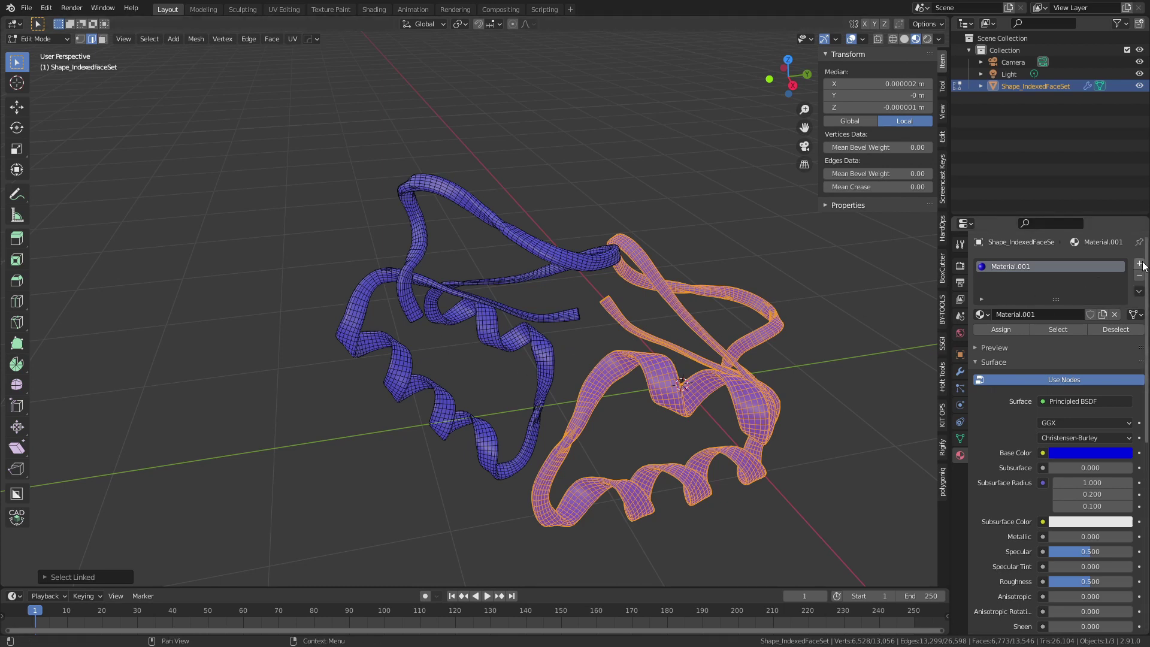
# Add a second material slot with a new red-based material assigned to that copy
pyautogui.click(1145, 264)
pyautogui.click(1011, 340)
pyautogui.click(1095, 481)
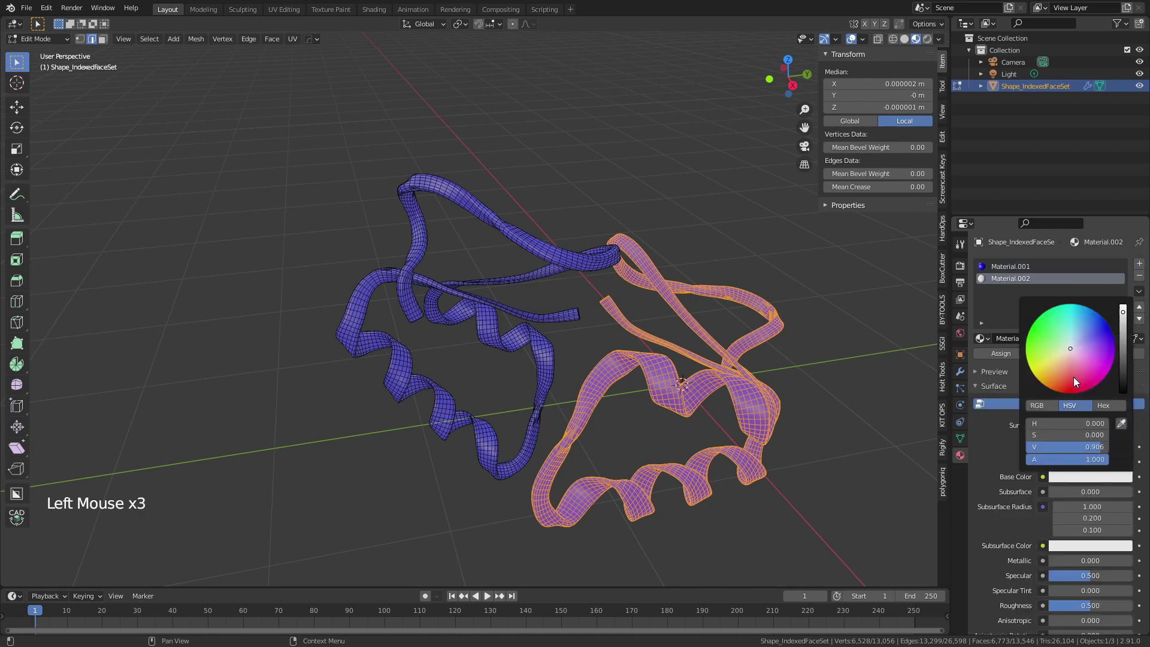
pyautogui.click(1003, 358)
pyautogui.press('Tab')
pyautogui.middleClick(727, 324)
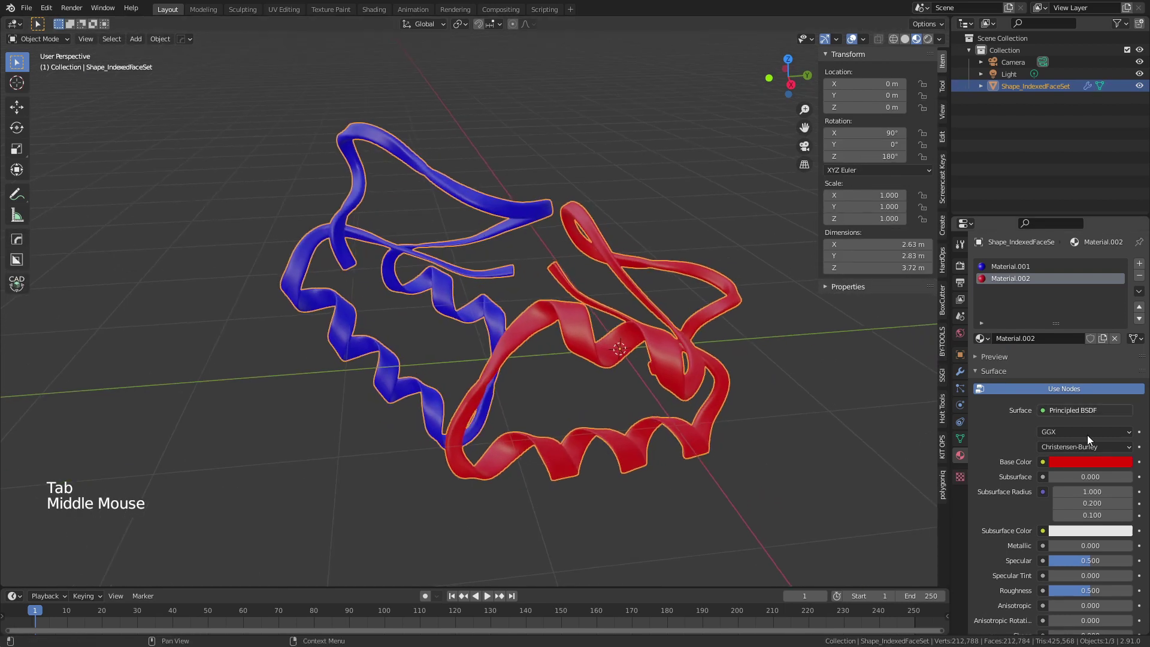
# Give the red material Metallic 1 and Roughness 0.2, leaving the finished pair for inspection
pyautogui.click(1072, 549)
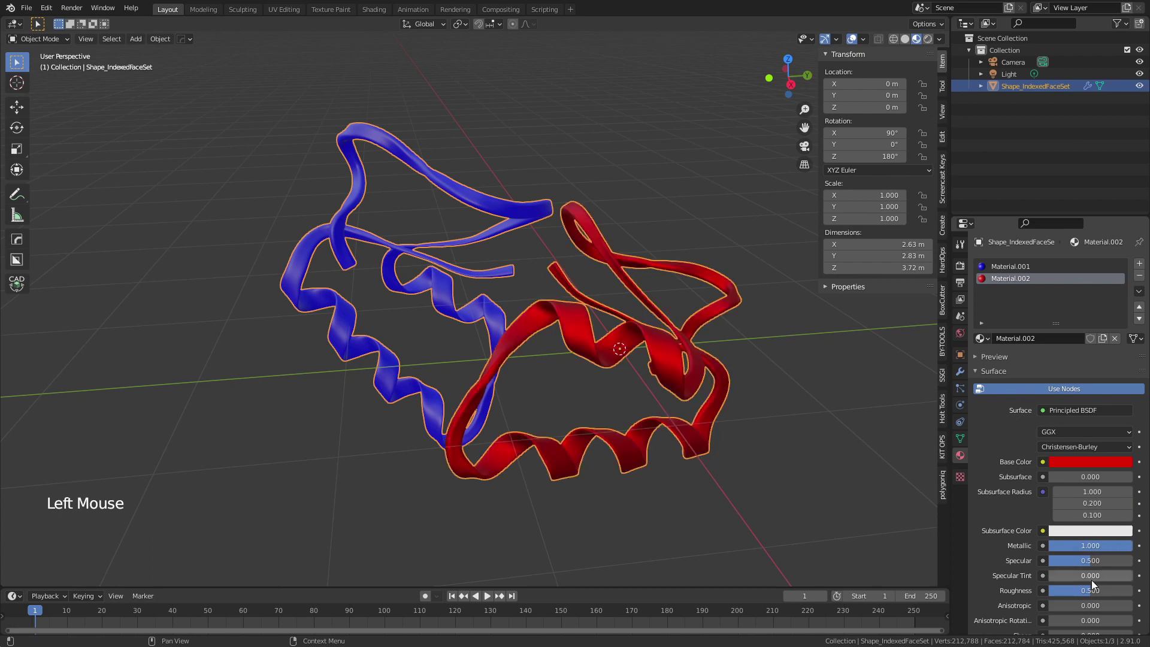
pyautogui.click(1091, 594)
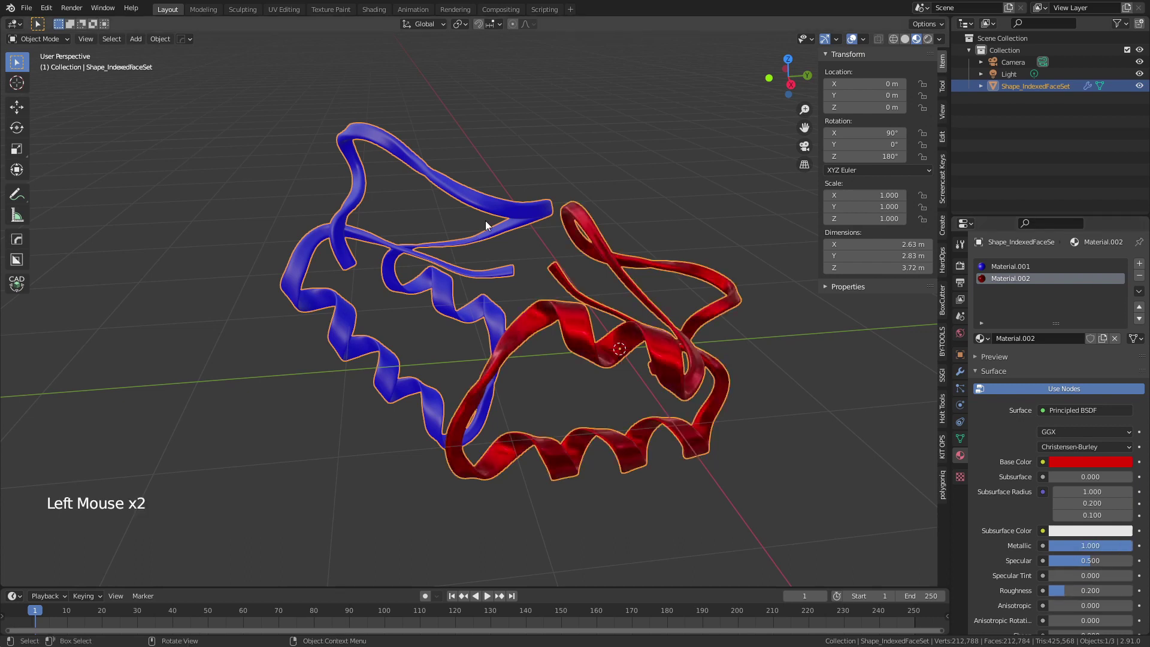
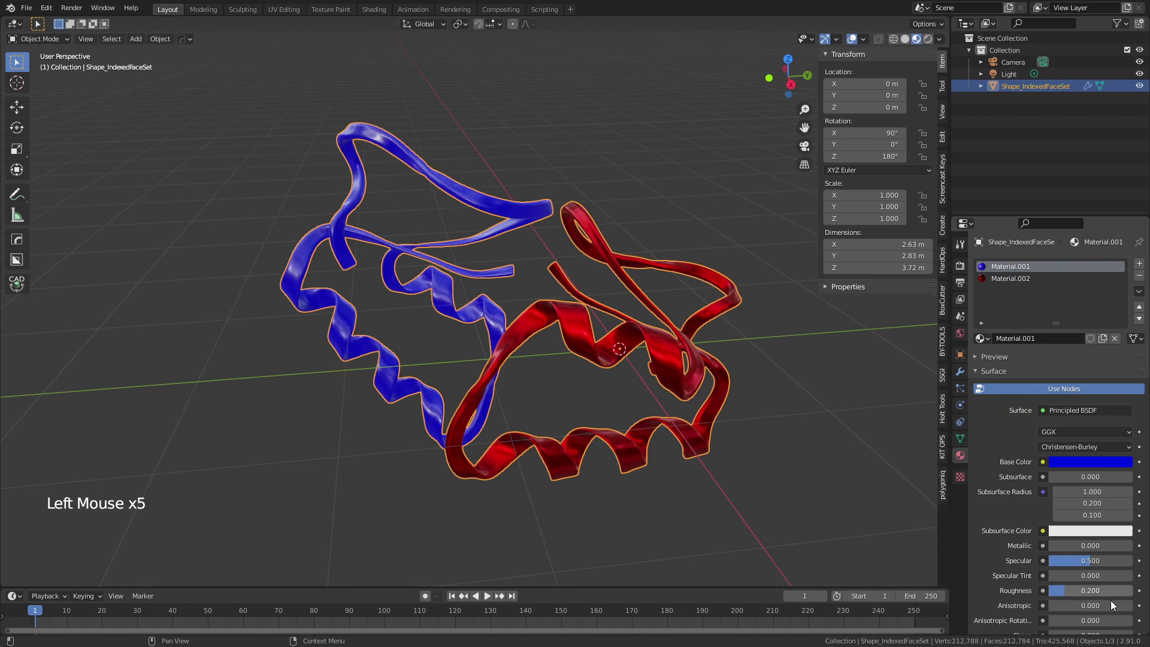
pyautogui.click(818, 429)
pyautogui.middleClick(586, 309)
pyautogui.middleClick(577, 301)
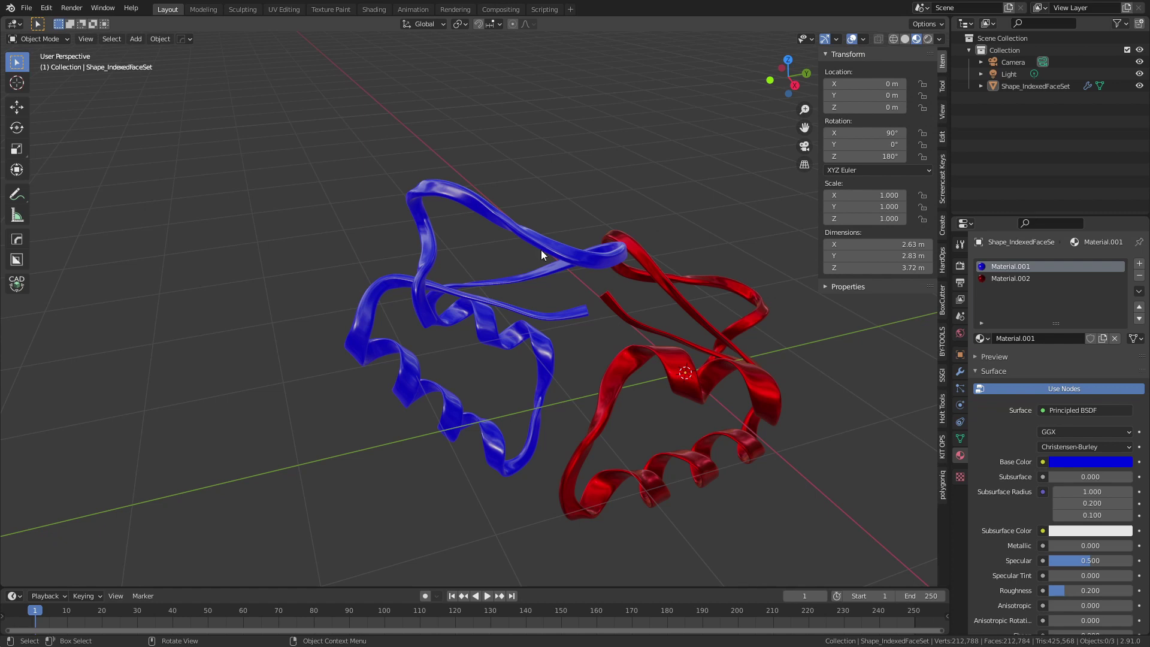
pyautogui.scroll(-3)
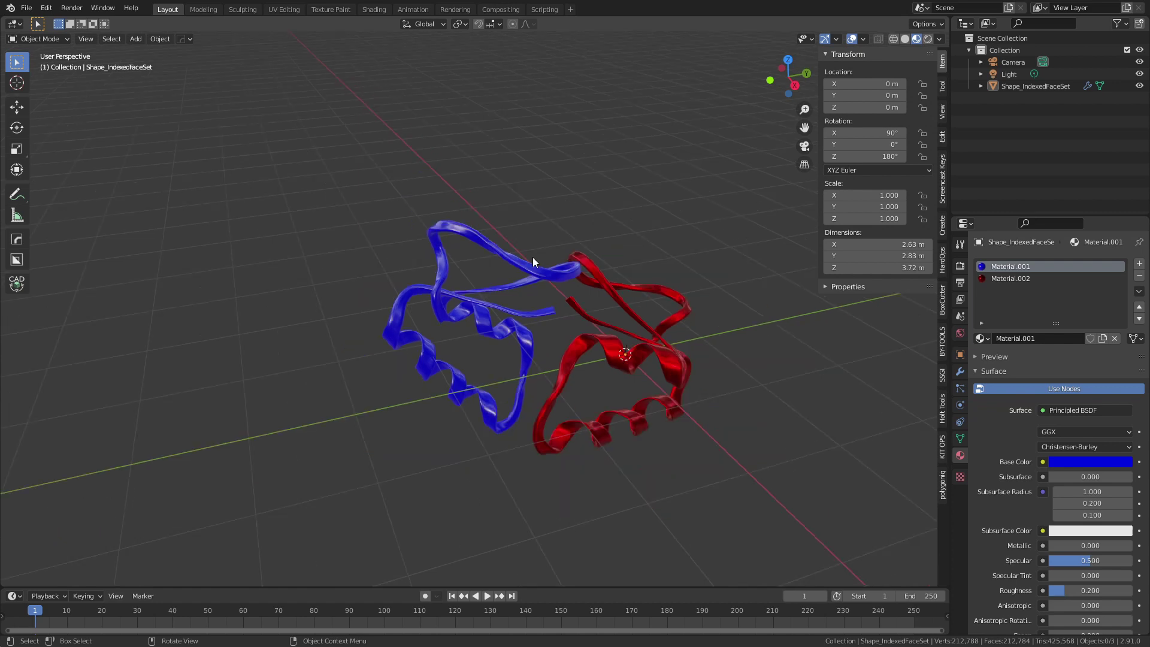